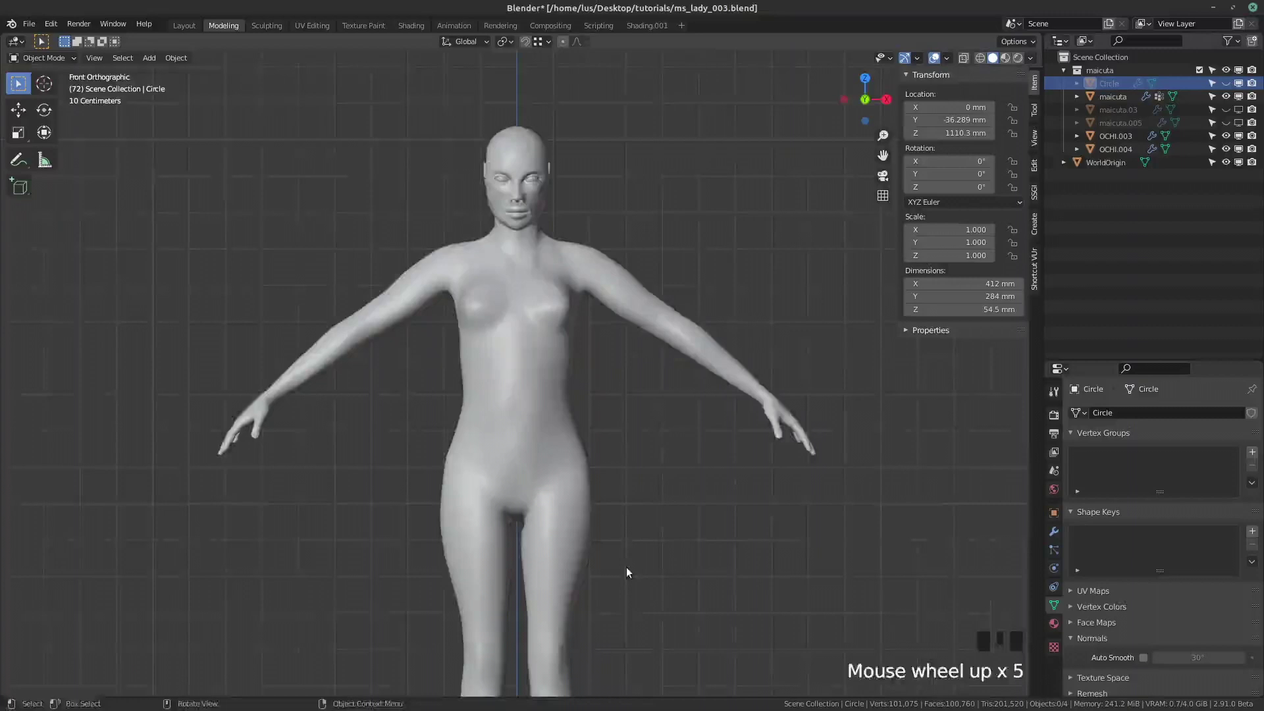
# Frame the female body in the viewport, try adding a meta-rig and undo it again
pyautogui.moveTo(626, 546); pyautogui.dragTo(547, 393)
pyautogui.scroll(-3)
pyautogui.press('shift+a')
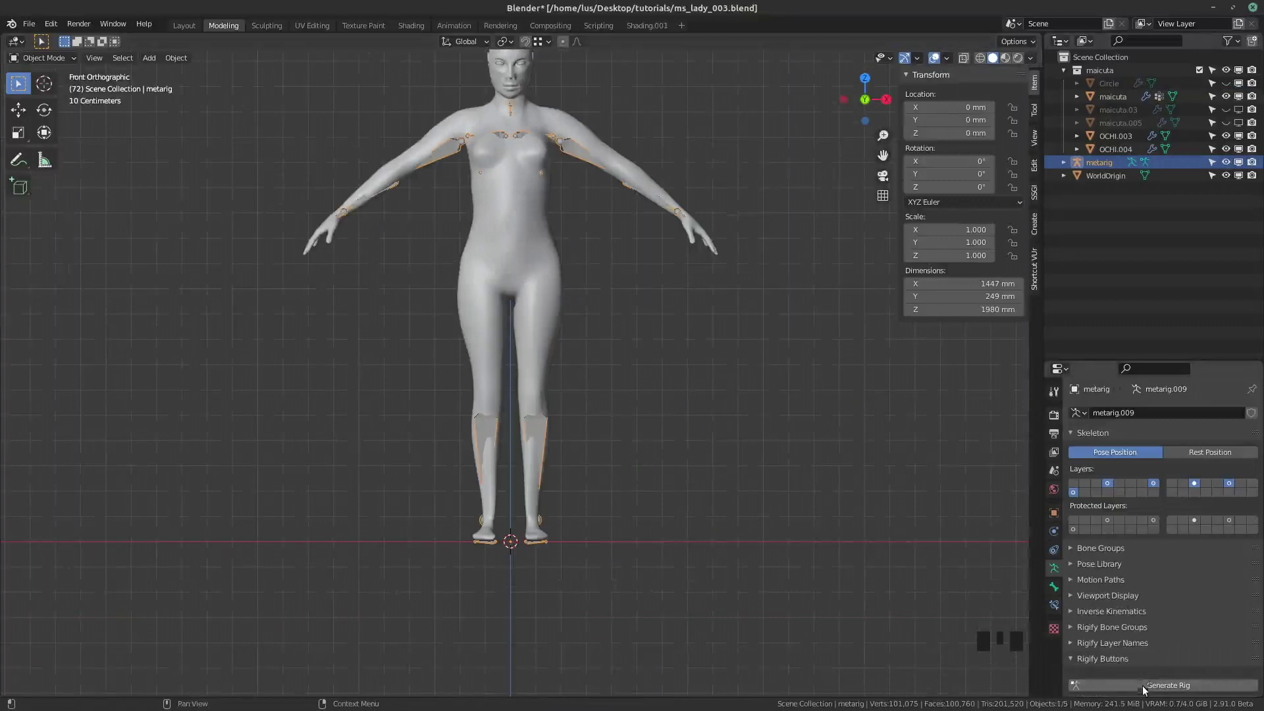
pyautogui.moveTo(1146, 688); pyautogui.dragTo(618, 332)
pyautogui.scroll(3)
pyautogui.scroll(-3)
pyautogui.scroll(-3)
pyautogui.scroll(3)
pyautogui.scroll(-3)
pyautogui.moveTo(648, 303); pyautogui.dragTo(438, 330)
pyautogui.press('ctrl+z')
pyautogui.press('ctrl+z')
pyautogui.scroll(-3)
pyautogui.scroll(-3)
pyautogui.scroll(3)
pyautogui.scroll(3)
pyautogui.moveTo(506, 397); pyautogui.dragTo(507, 437)
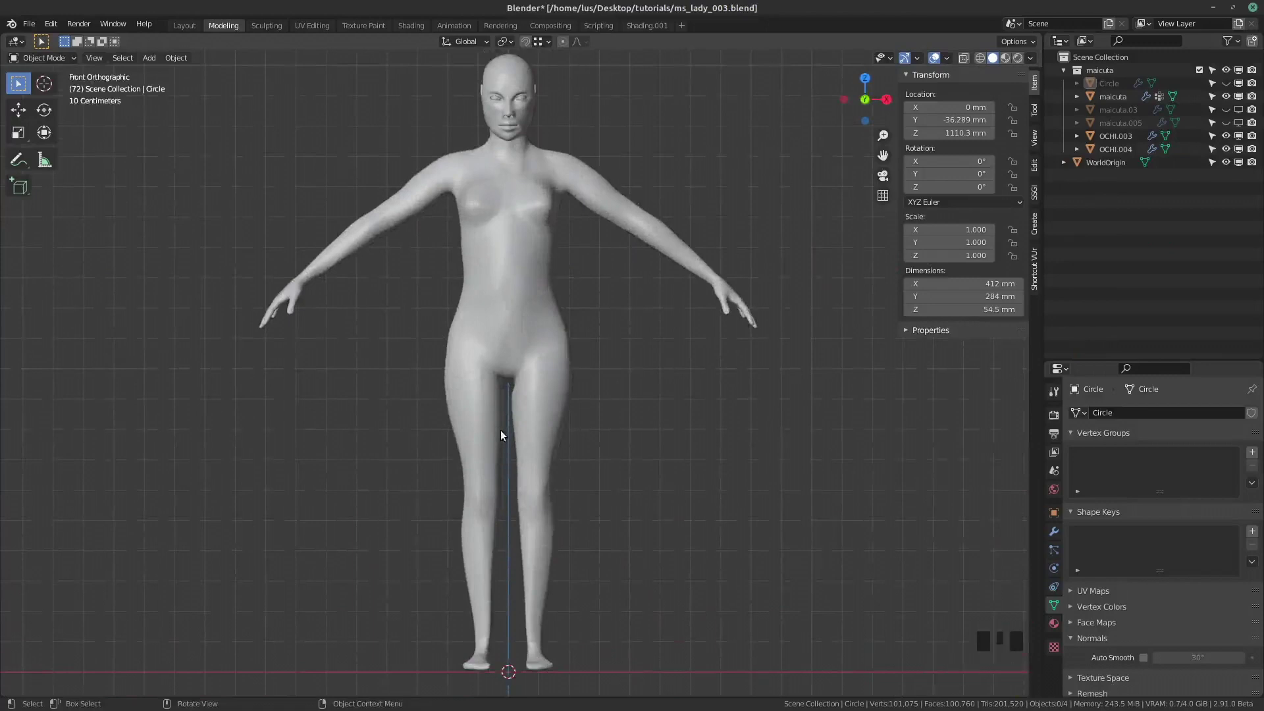
# Bring up the Add menu's Armature choices and hover Human (Meta-Rig) while adjusting the view
pyautogui.press('shift+a')
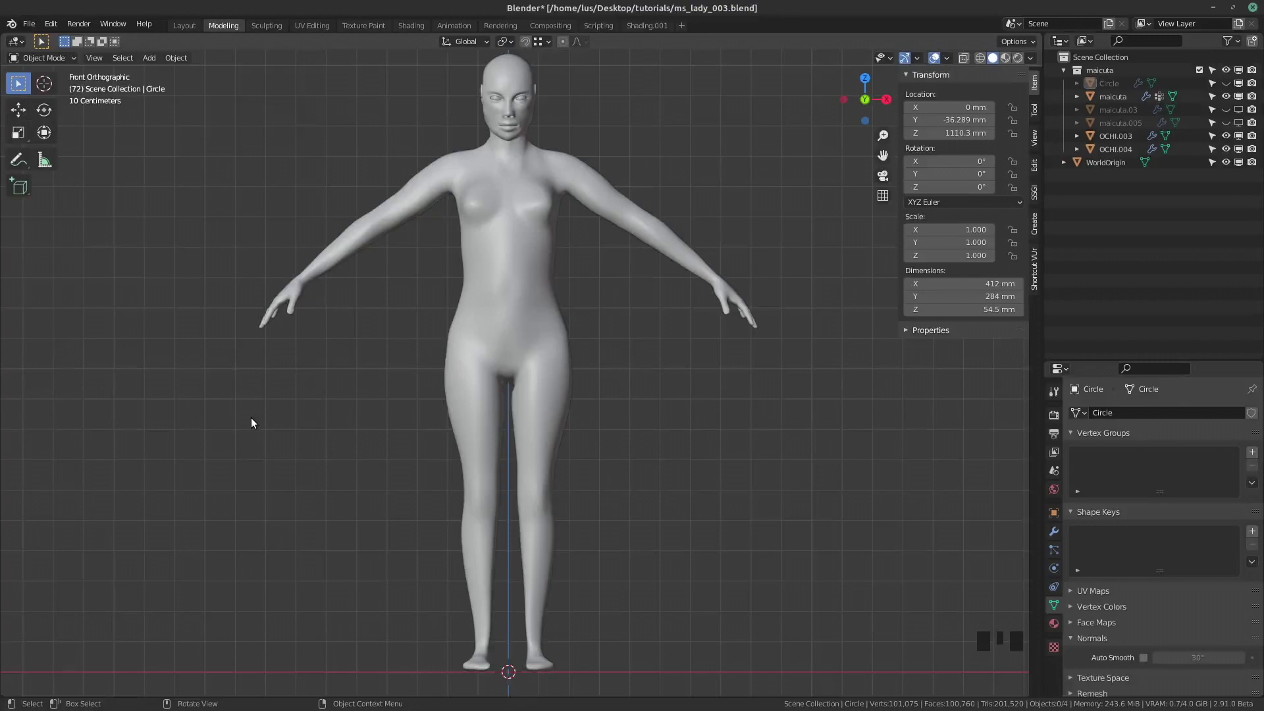
pyautogui.scroll(3)
pyautogui.scroll(-3)
pyautogui.scroll(3)
pyautogui.scroll(-3)
pyautogui.moveTo(537, 445); pyautogui.dragTo(533, 488)
pyautogui.scroll(3)
pyautogui.moveTo(533, 454); pyautogui.dragTo(536, 469)
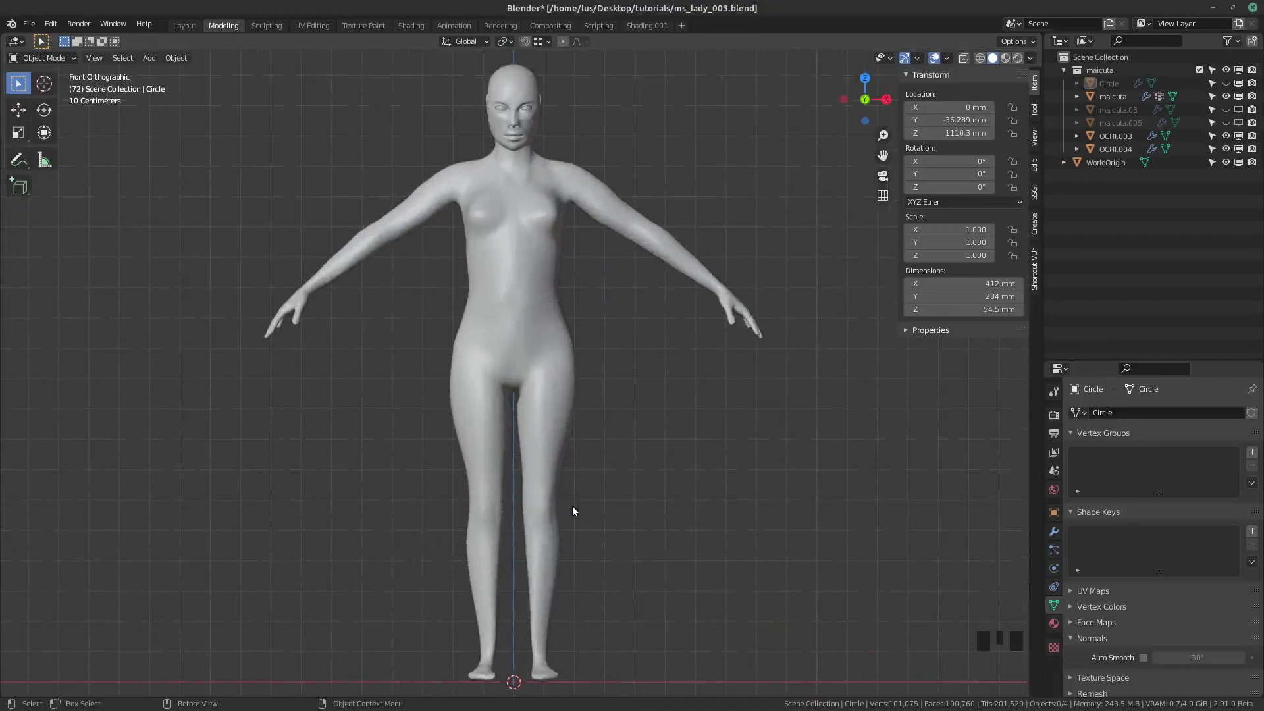
pyautogui.moveTo(576, 508); pyautogui.dragTo(575, 499)
# Add a Human (Meta-Rig) armature and enable In Front so its bones show through the mesh
pyautogui.press('shift+a')
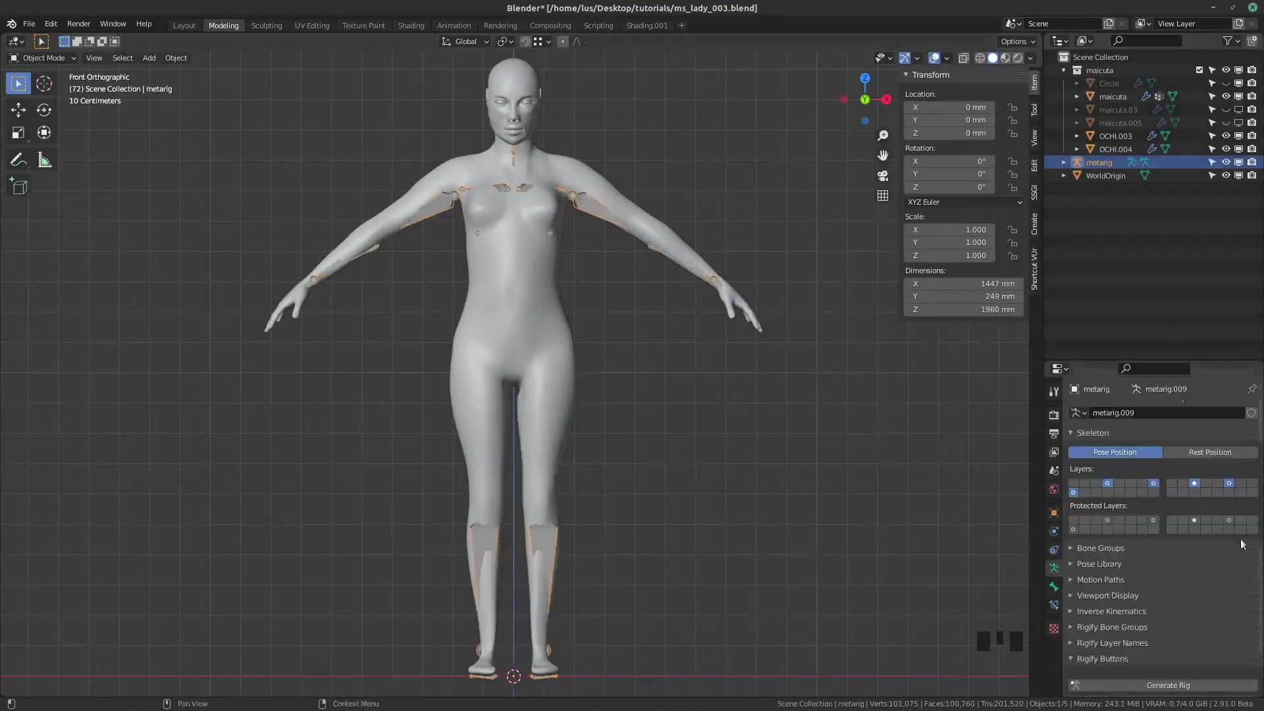
pyautogui.click(1059, 516)
pyautogui.scroll(-3)
pyautogui.click(1150, 638)
pyautogui.scroll(3)
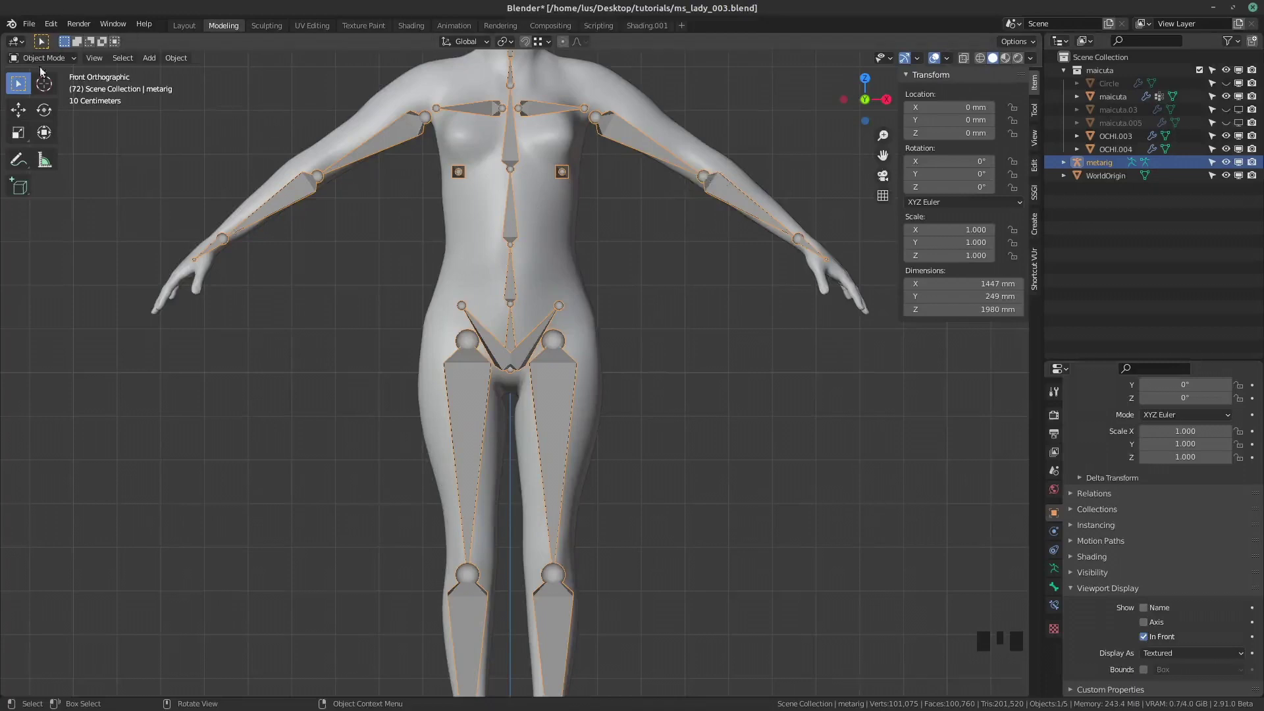
# Enable X-Axis Mirror and move the left elbow and wrist joints into the arm
pyautogui.moveTo(44, 63); pyautogui.dragTo(996, 61)
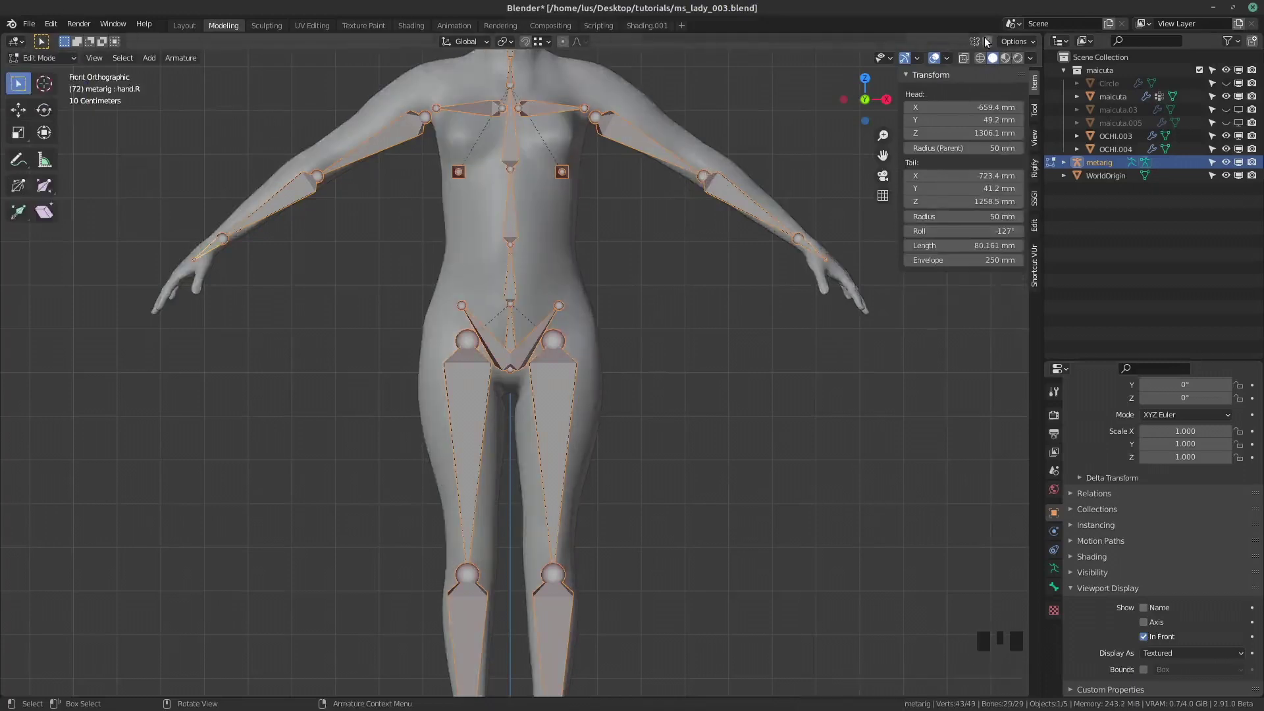
pyautogui.click(991, 43)
pyautogui.click(704, 173)
pyautogui.press('g')
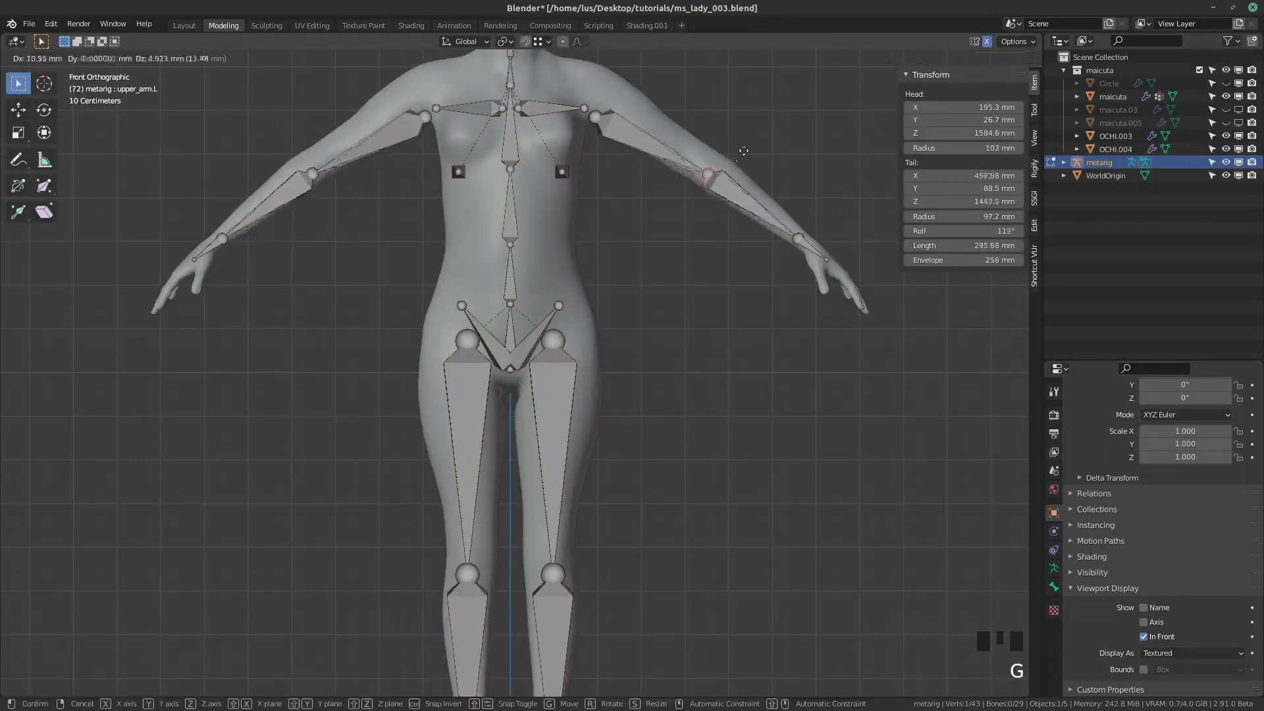
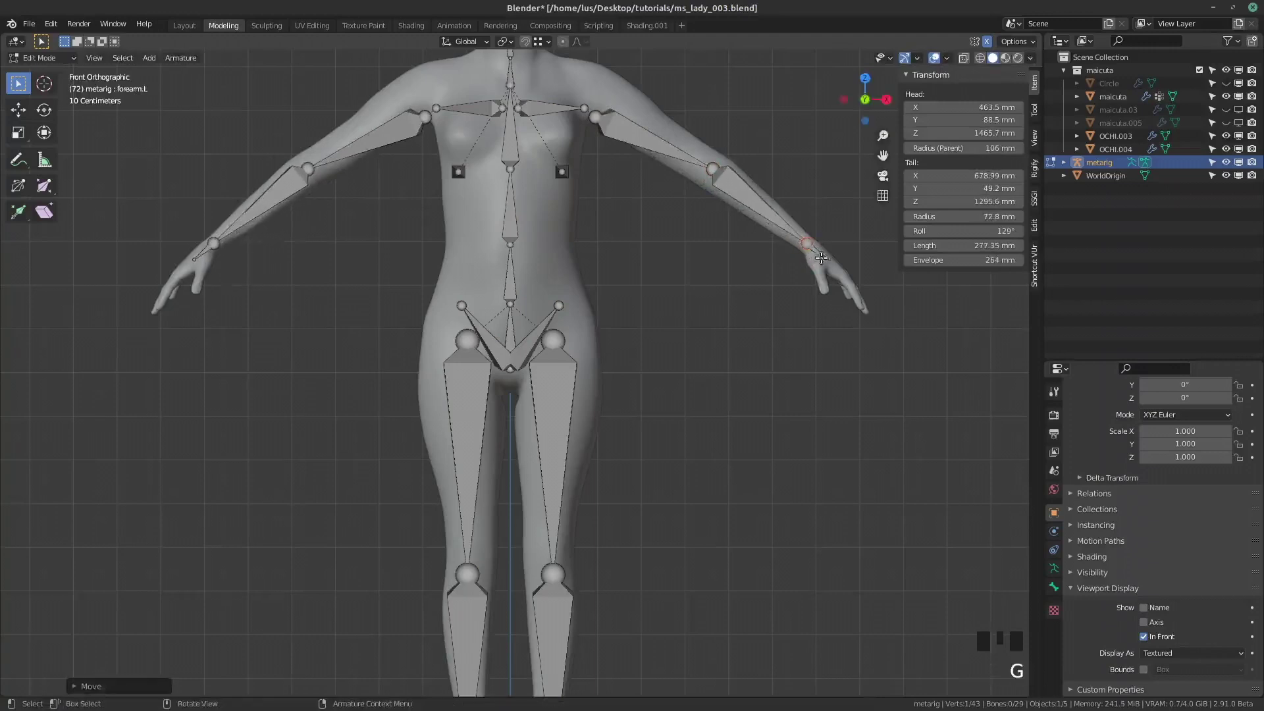
pyautogui.click(825, 256)
pyautogui.press('g')
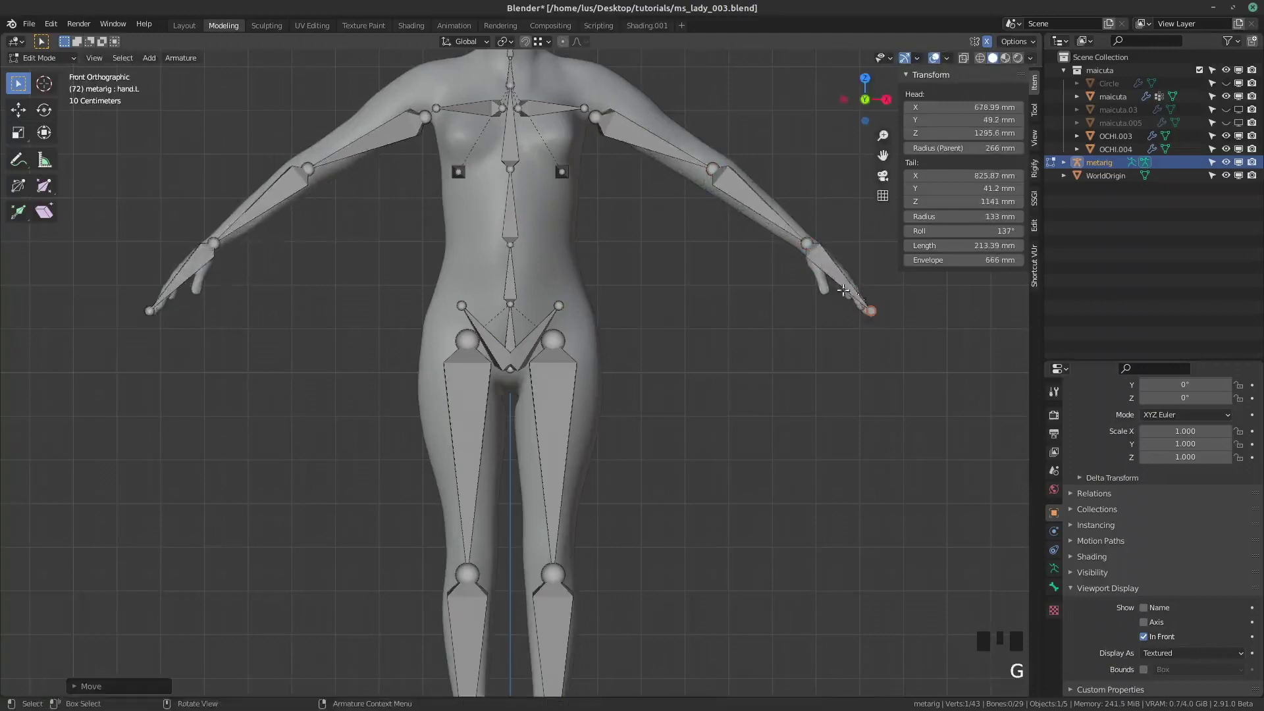
pyautogui.scroll(-3)
pyautogui.scroll(3)
pyautogui.scroll(-3)
# Move the head bone's tip to the crown and the left knee joint into the leg
pyautogui.click(516, 120)
pyautogui.press('g')
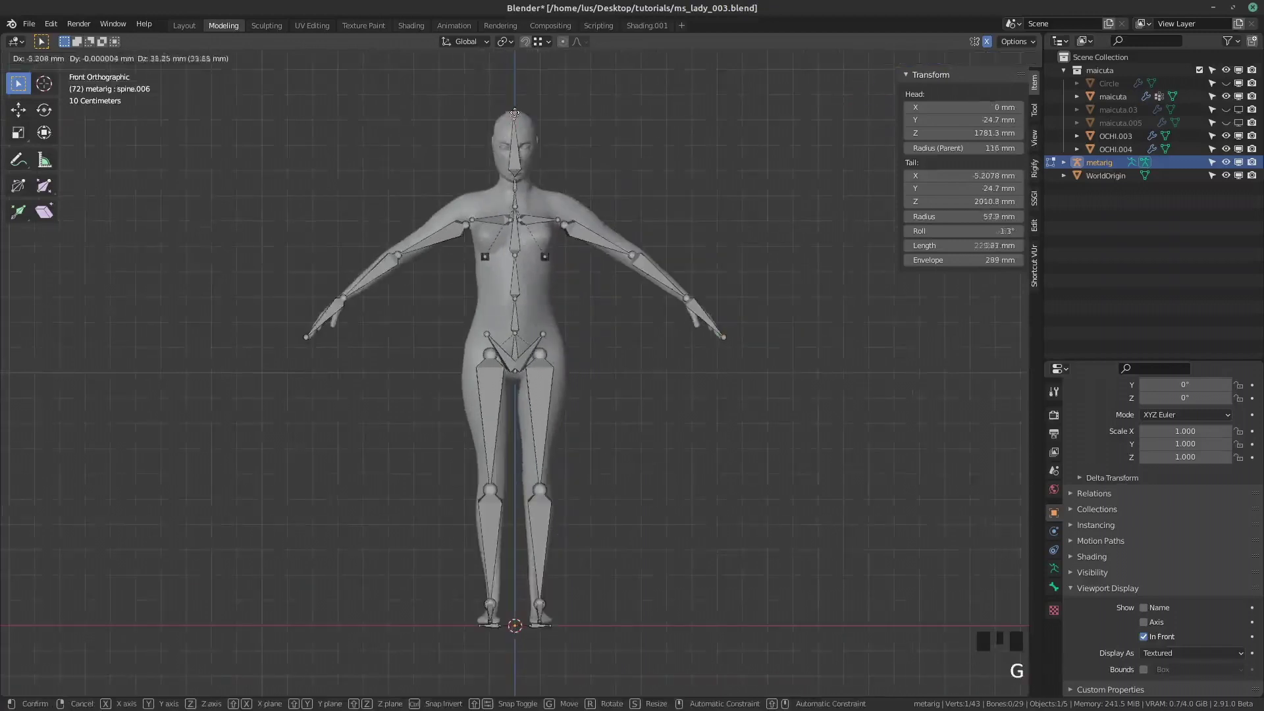
pyautogui.scroll(3)
pyautogui.click(554, 580)
pyautogui.press('g')
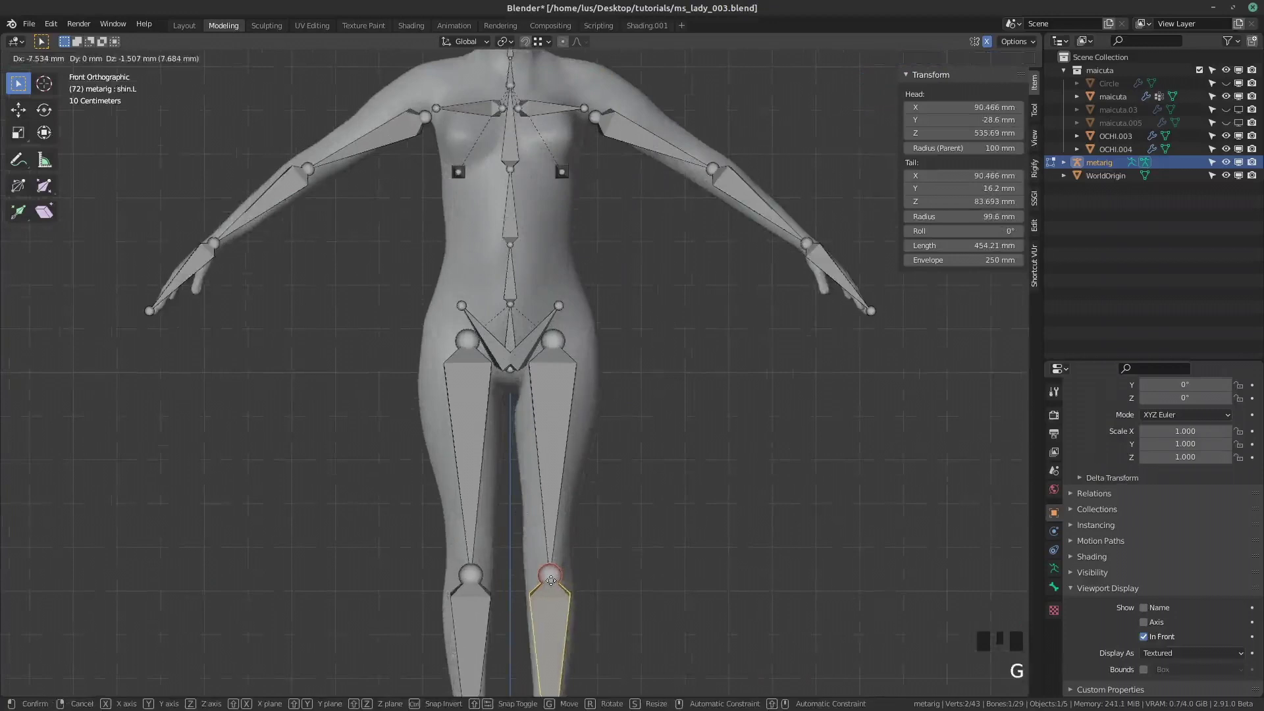
pyautogui.click(557, 569)
pyautogui.press('g')
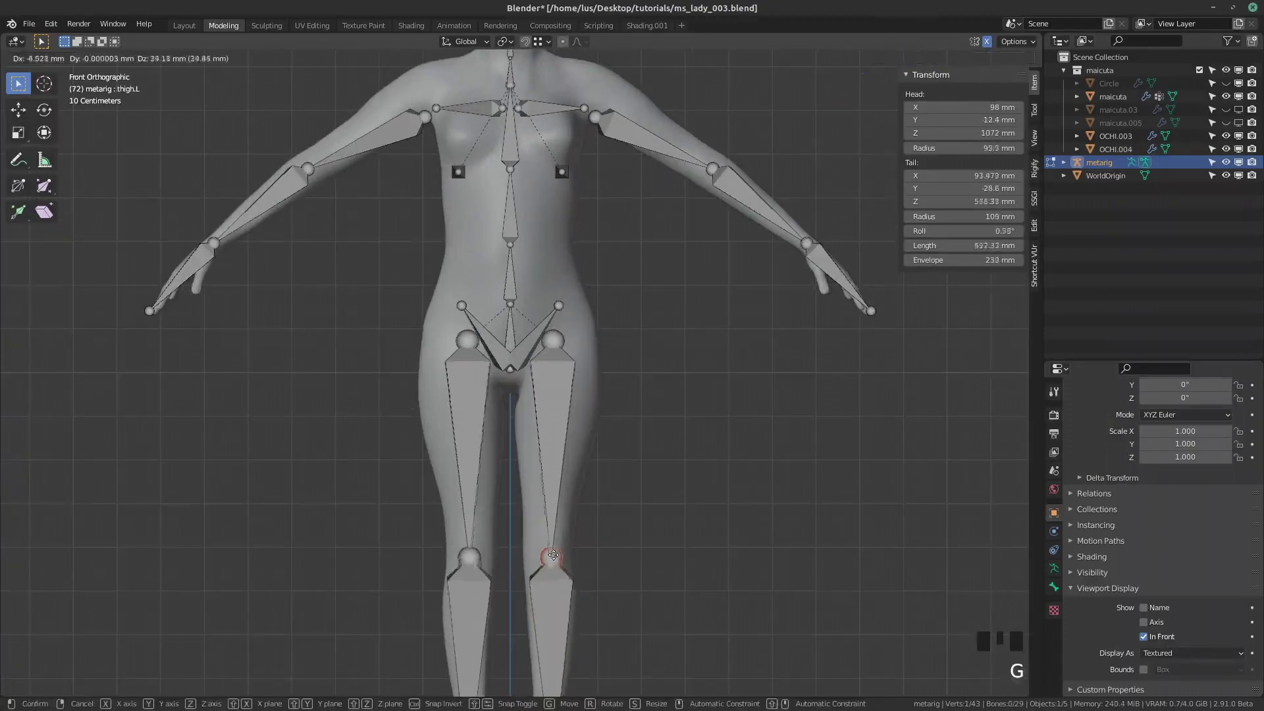
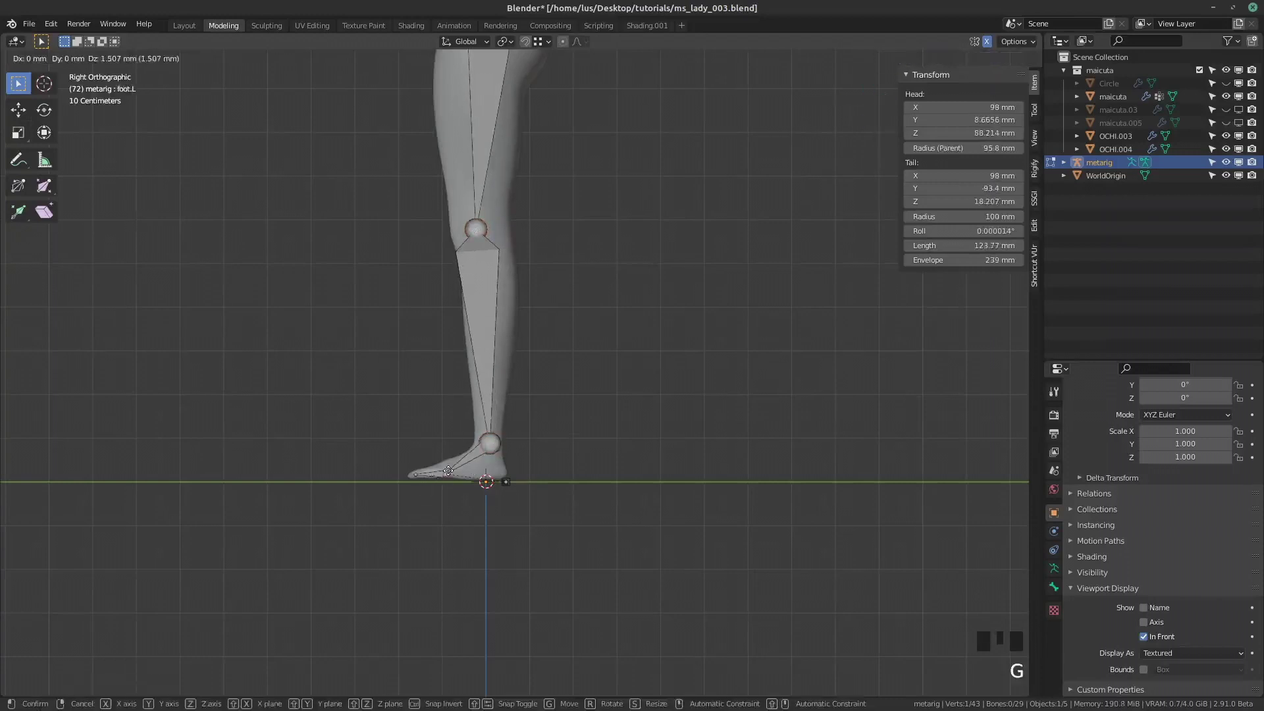
# Align the left foot and toe joints along the foot in side view, then select the elbow from above
pyautogui.click(420, 472)
pyautogui.press('g')
pyautogui.scroll(-3)
pyautogui.scroll(-3)
pyautogui.moveTo(504, 311); pyautogui.dragTo(503, 368)
pyautogui.scroll(3)
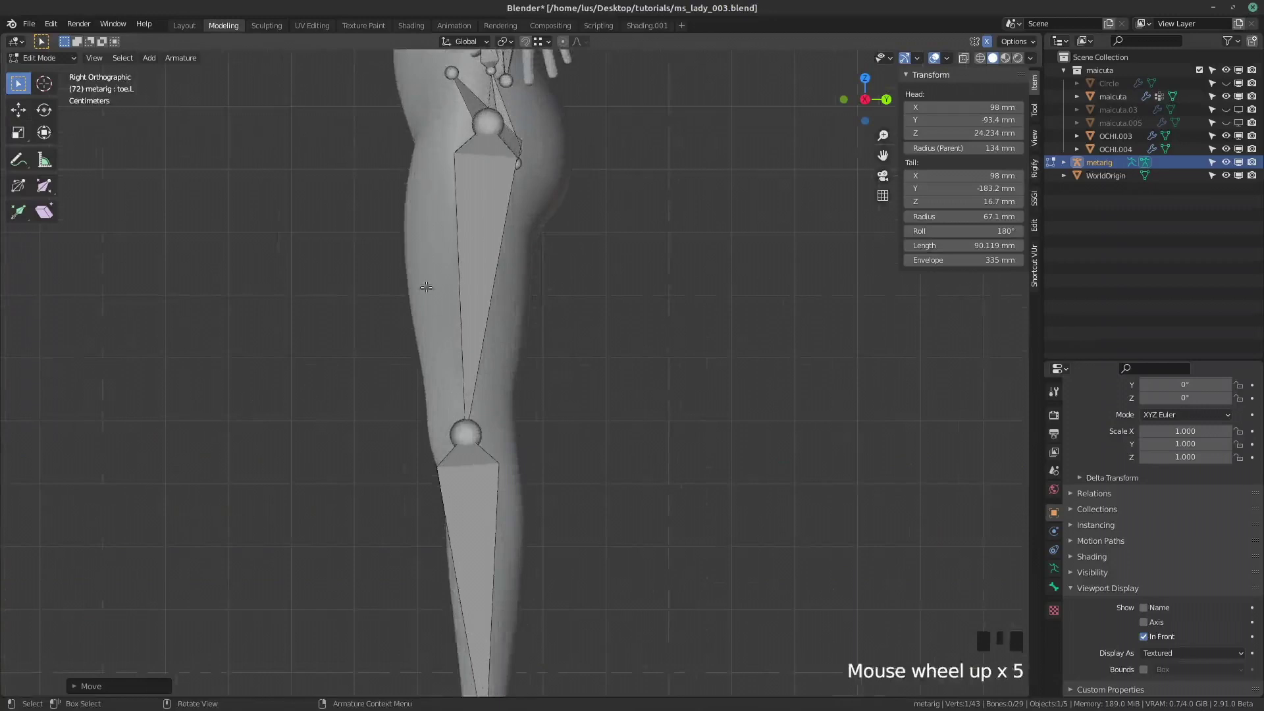
pyautogui.moveTo(454, 274); pyautogui.dragTo(489, 377)
pyautogui.press('KP_7')
pyautogui.click(794, 368)
# Move the left elbow joint from above and slide the shoulder joint front-to-back
pyautogui.press('g')
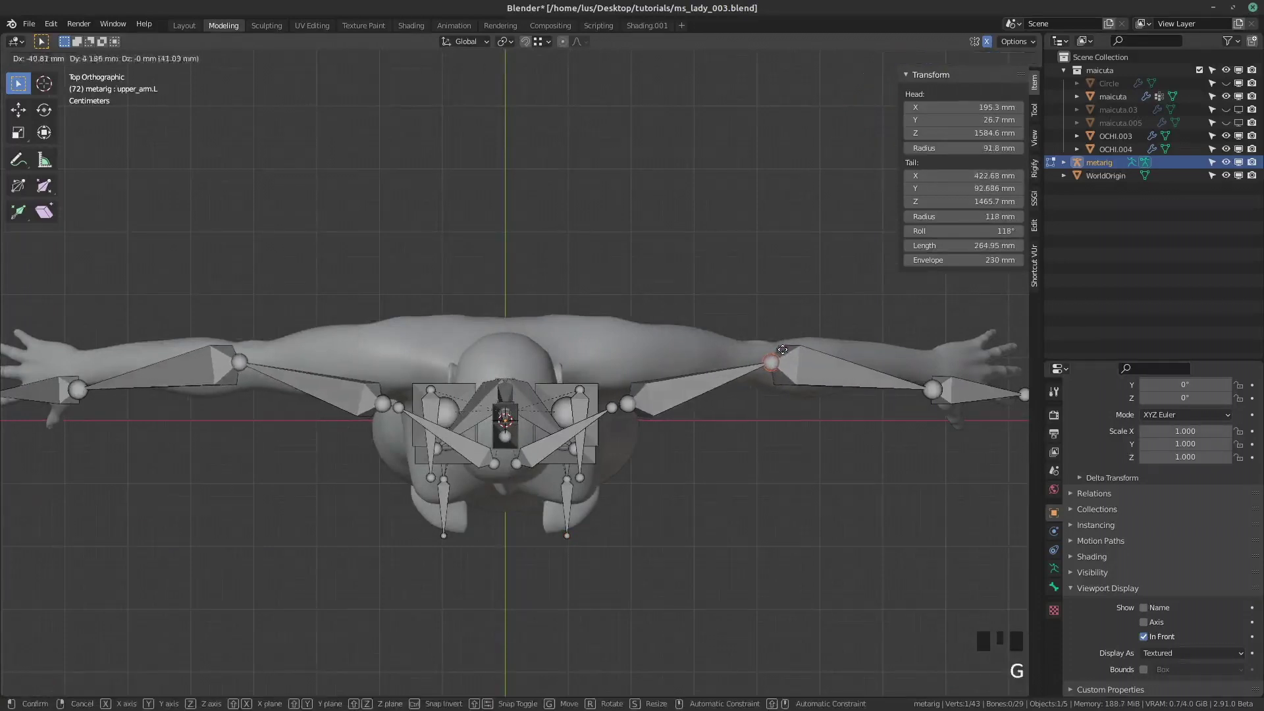
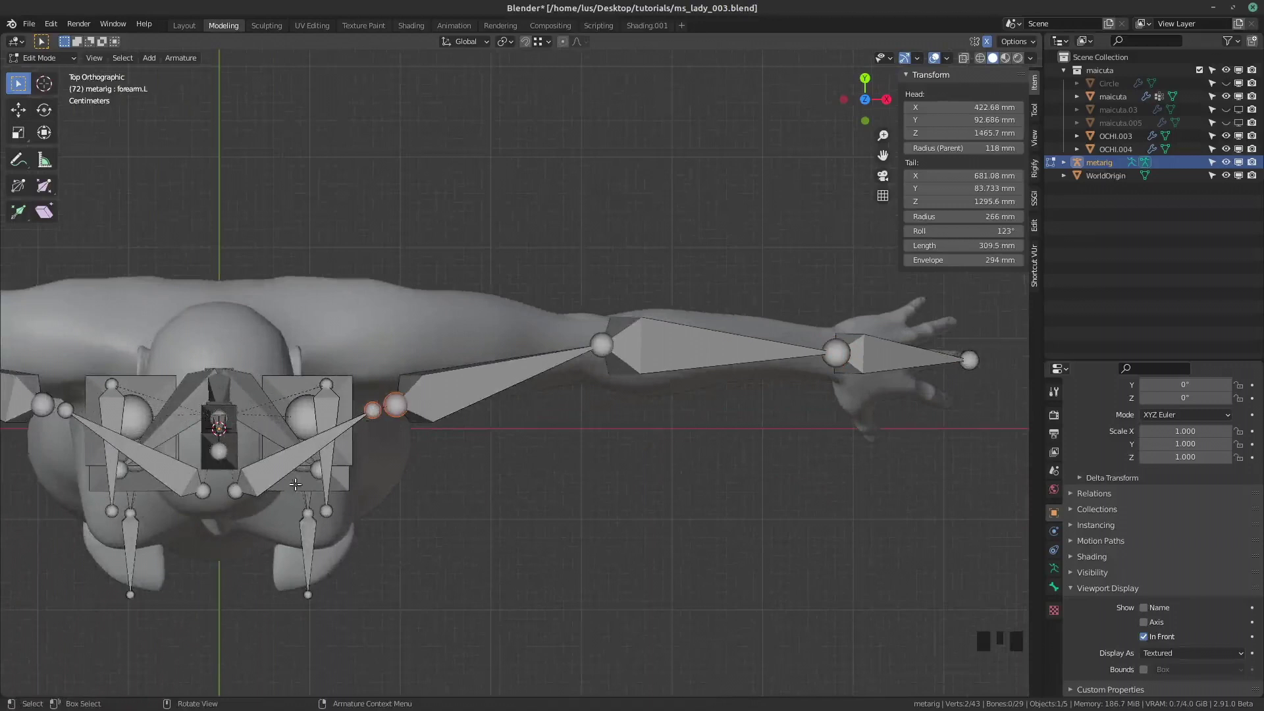
pyautogui.click(291, 461)
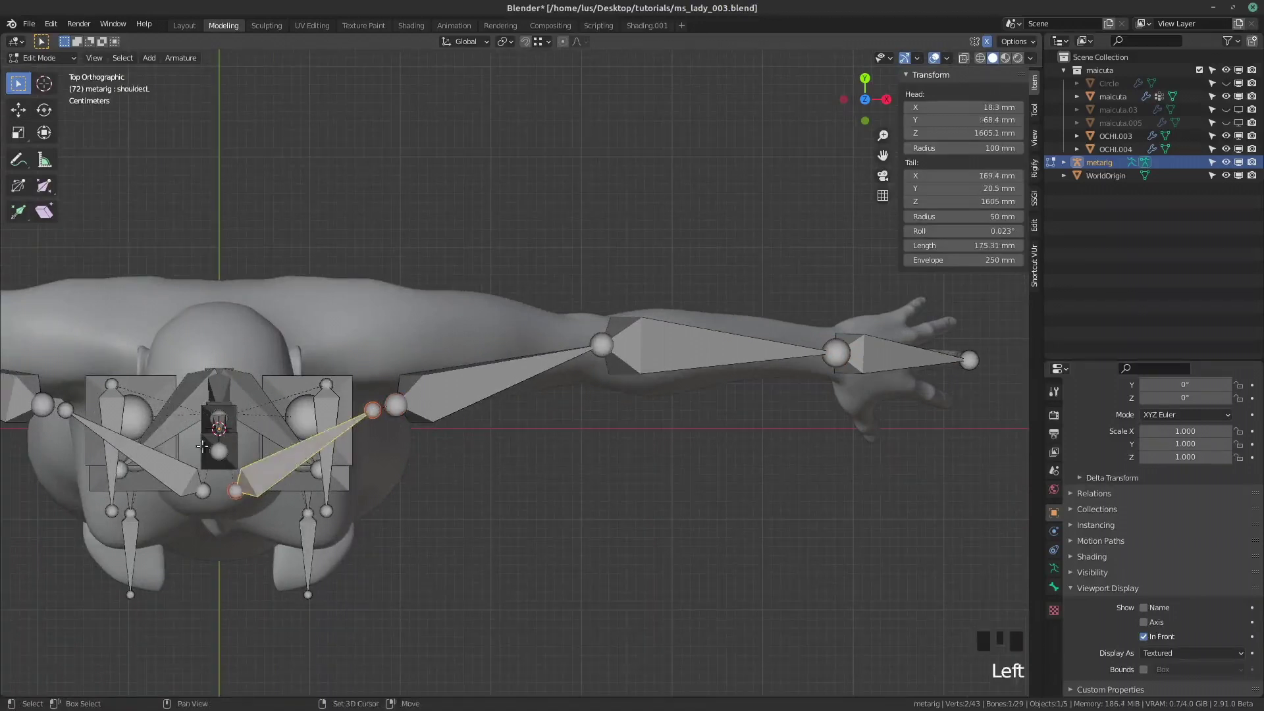
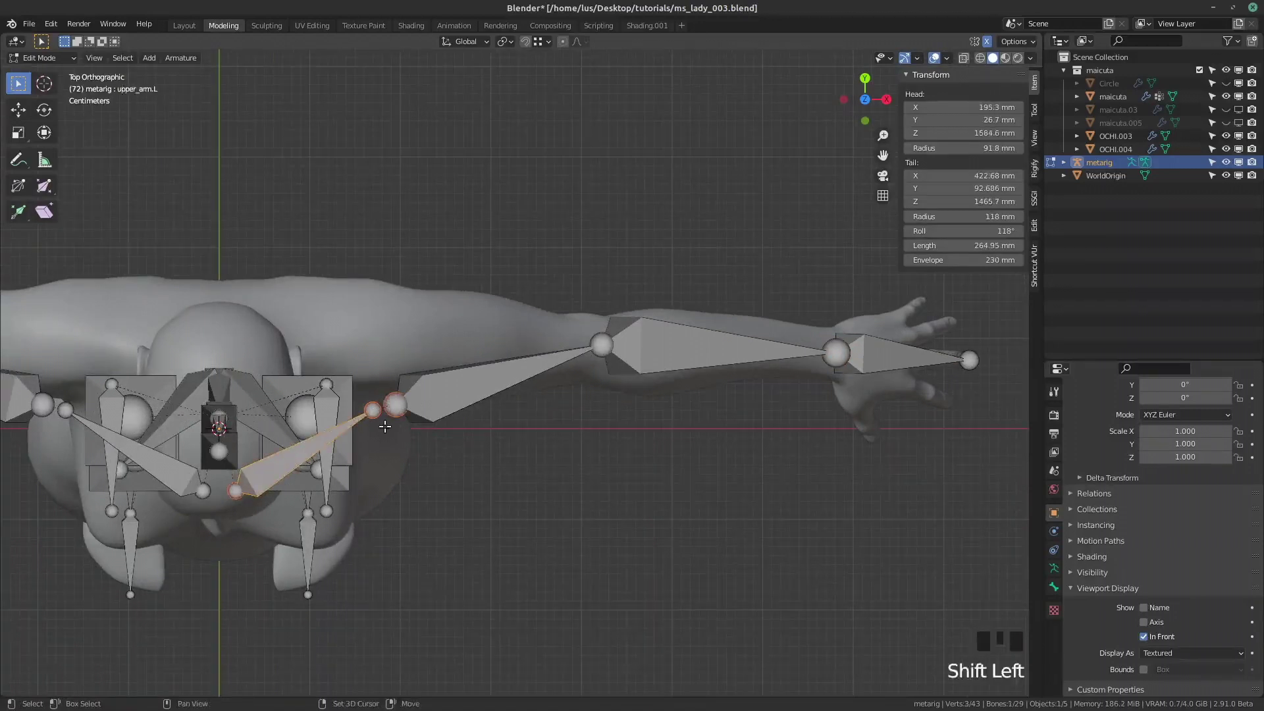
pyautogui.press('g')
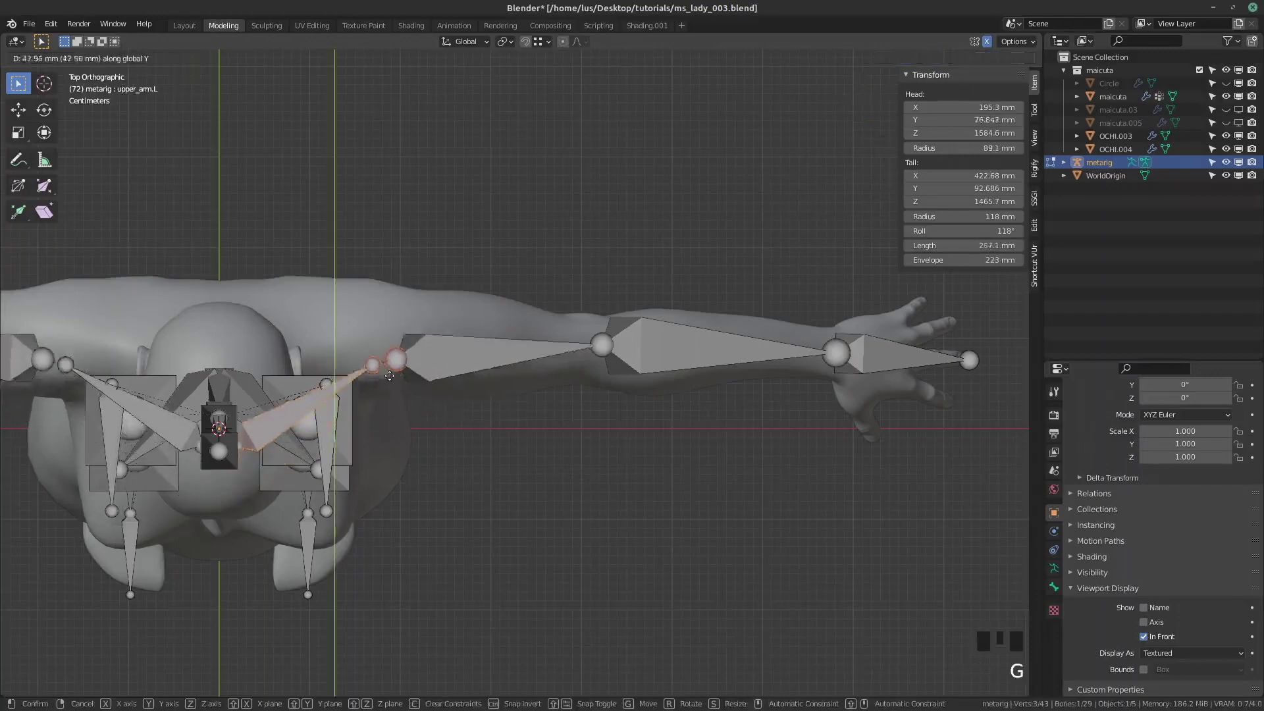
pyautogui.press('KP_1')
pyautogui.scroll(-3)
pyautogui.scroll(3)
# Raise the shoulder joint to the collarbone and start moving the elbow vertically
pyautogui.press('g')
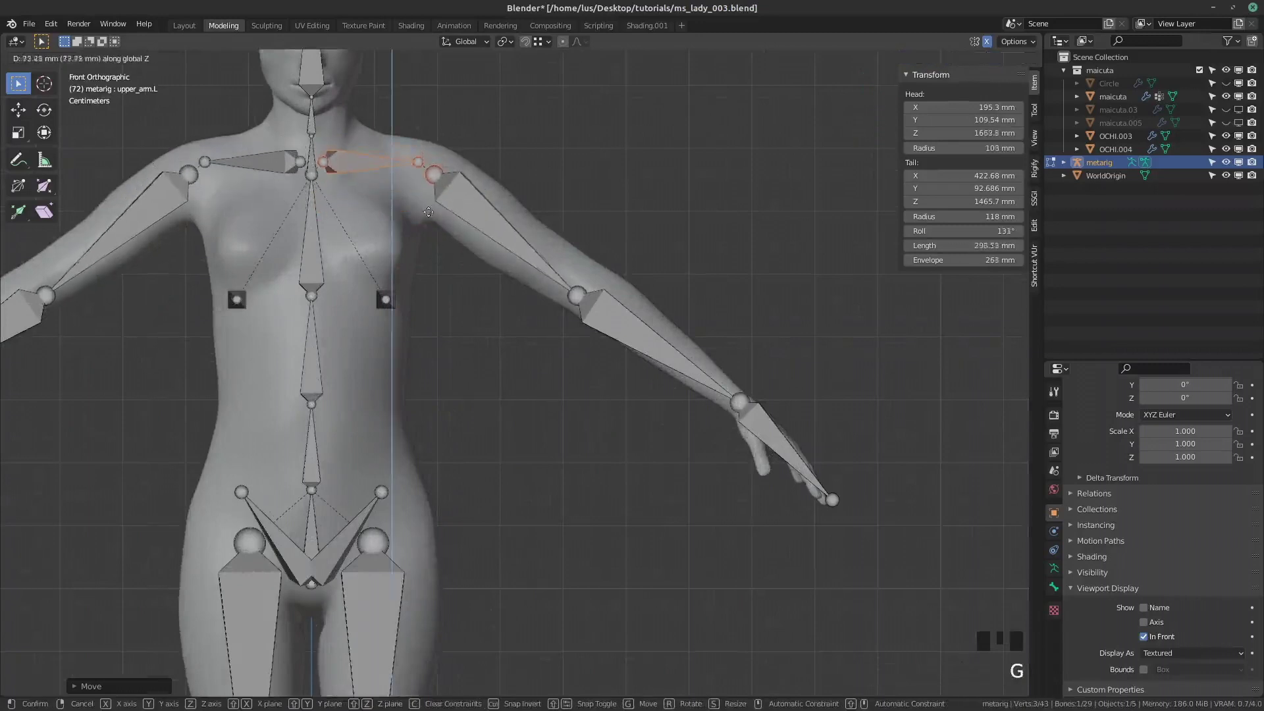
pyautogui.click(580, 287)
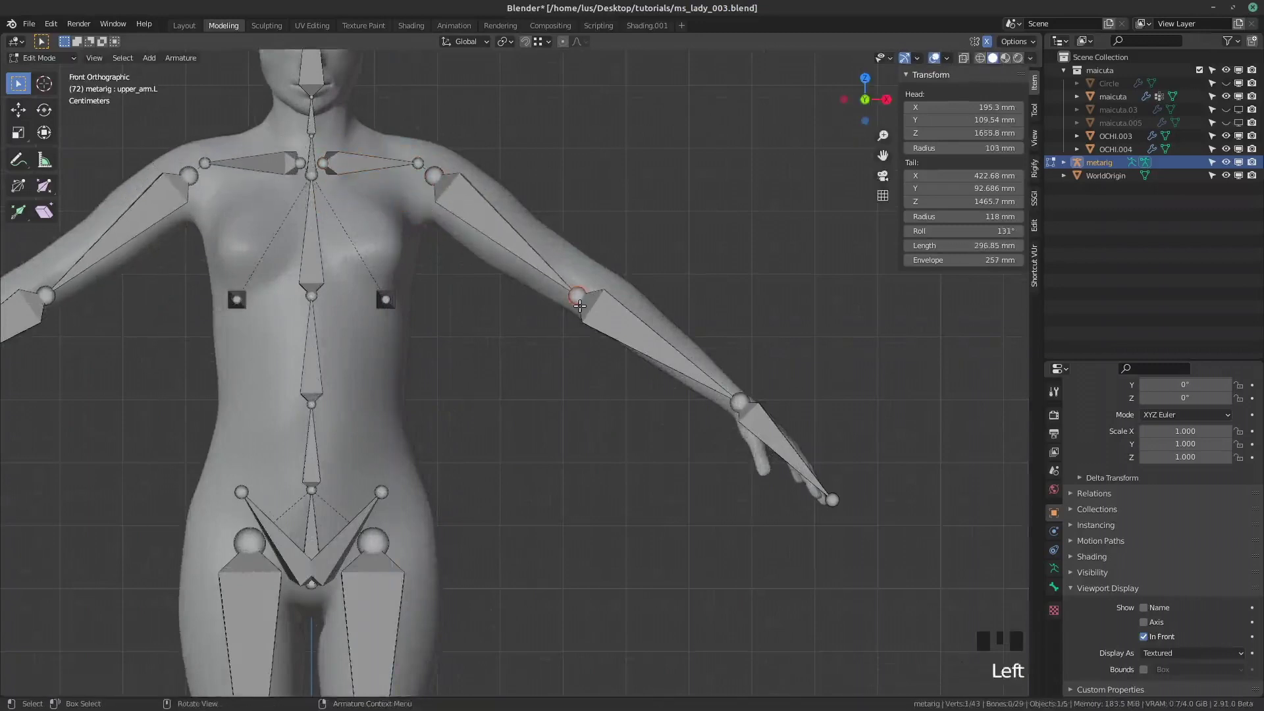
pyautogui.press('g')
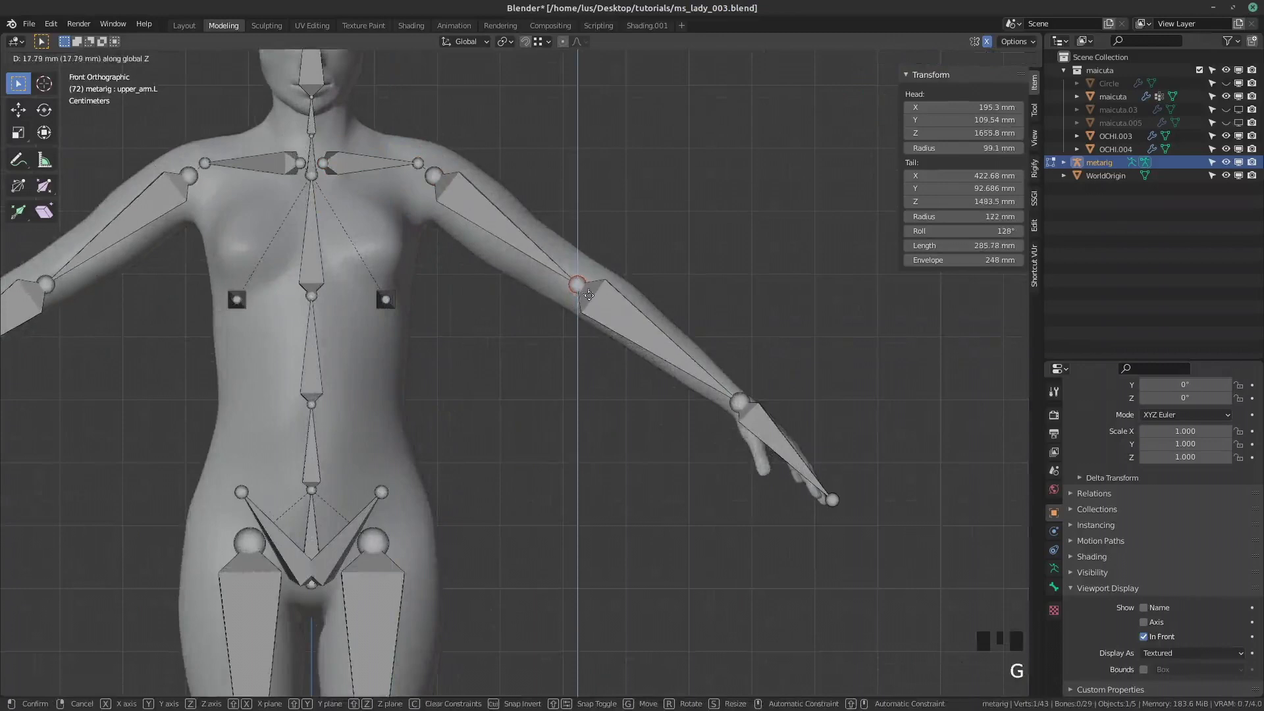
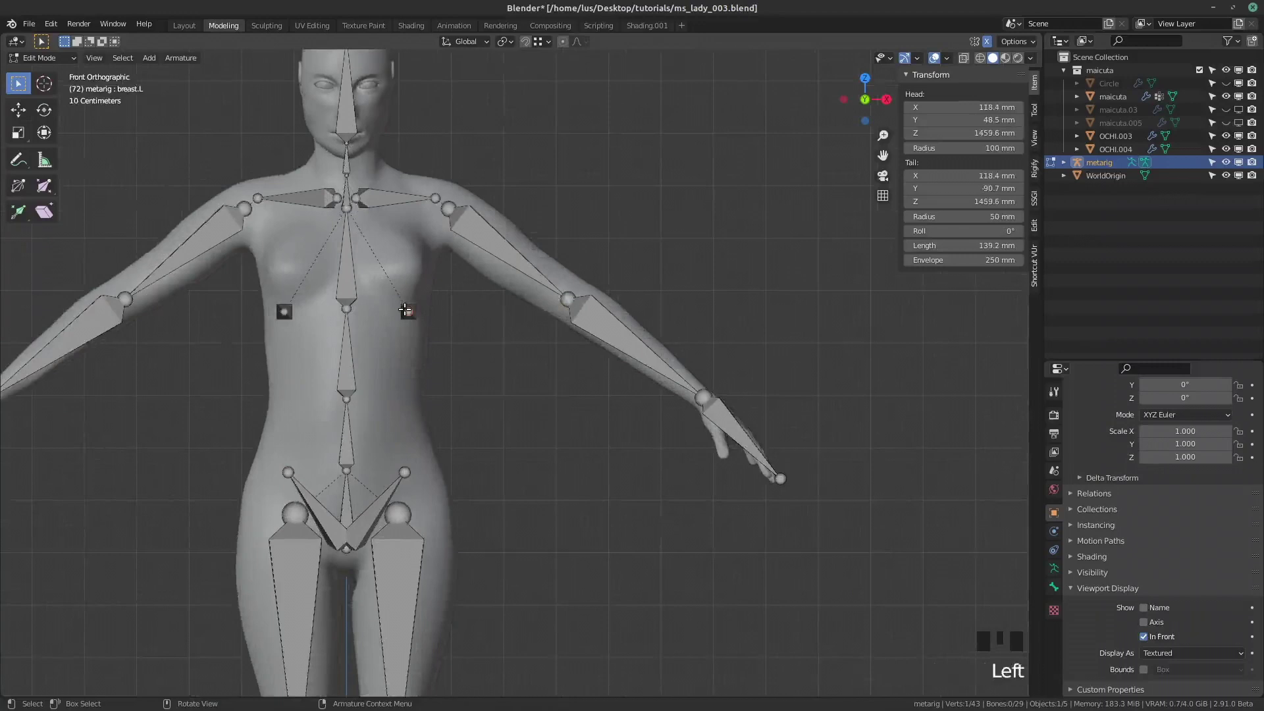
# Move the left breast bone forward onto the chest and lower the inner collarbone joints
pyautogui.press('KP_3')
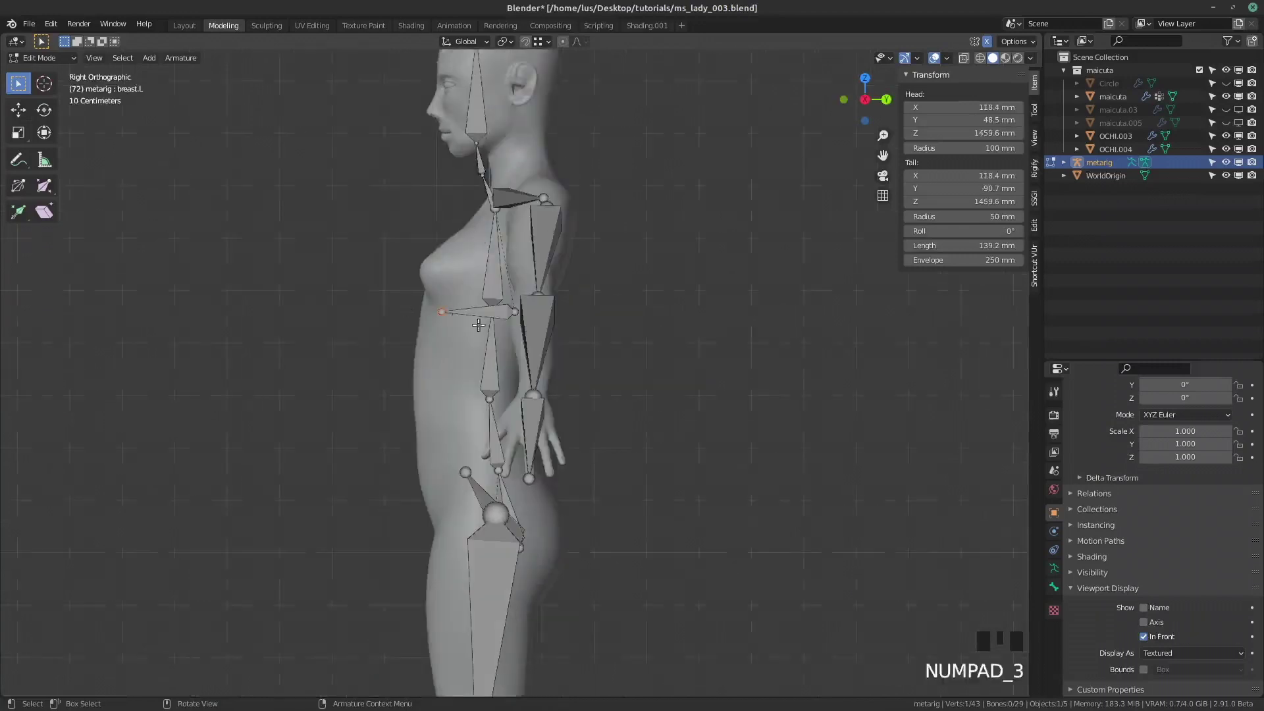
pyautogui.click(495, 312)
pyautogui.press('g')
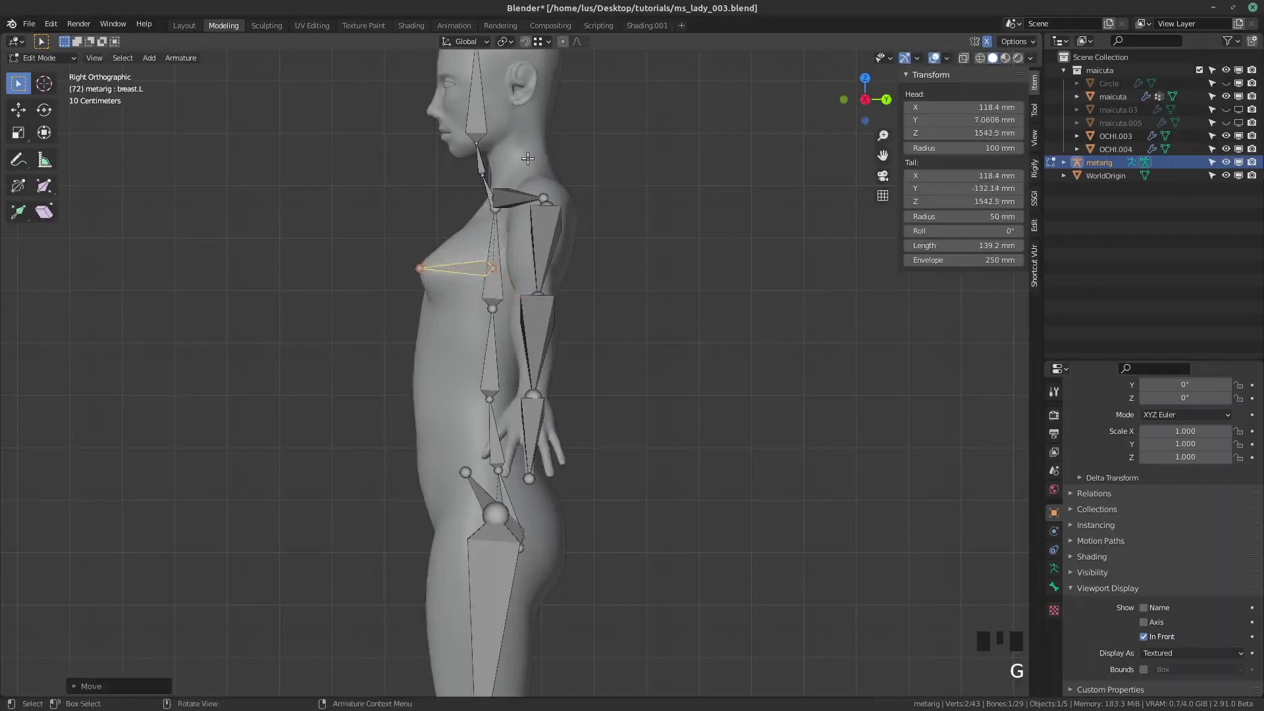
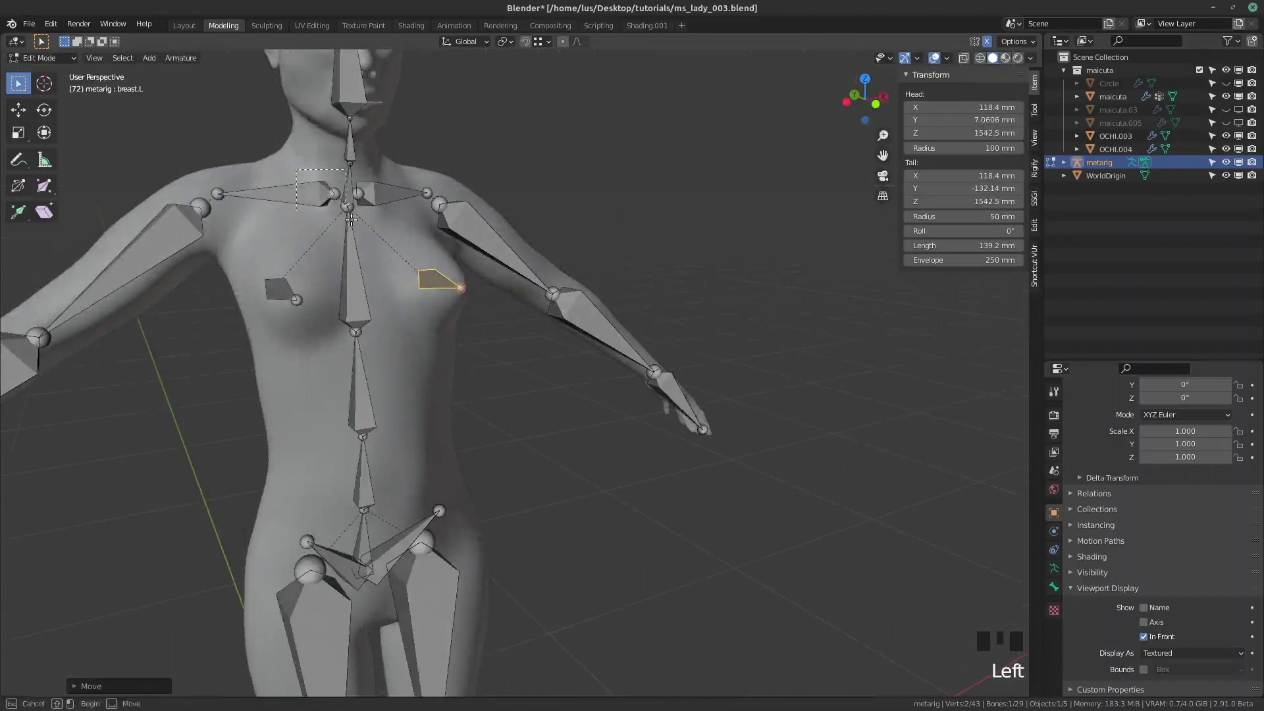
pyautogui.press('KP_1')
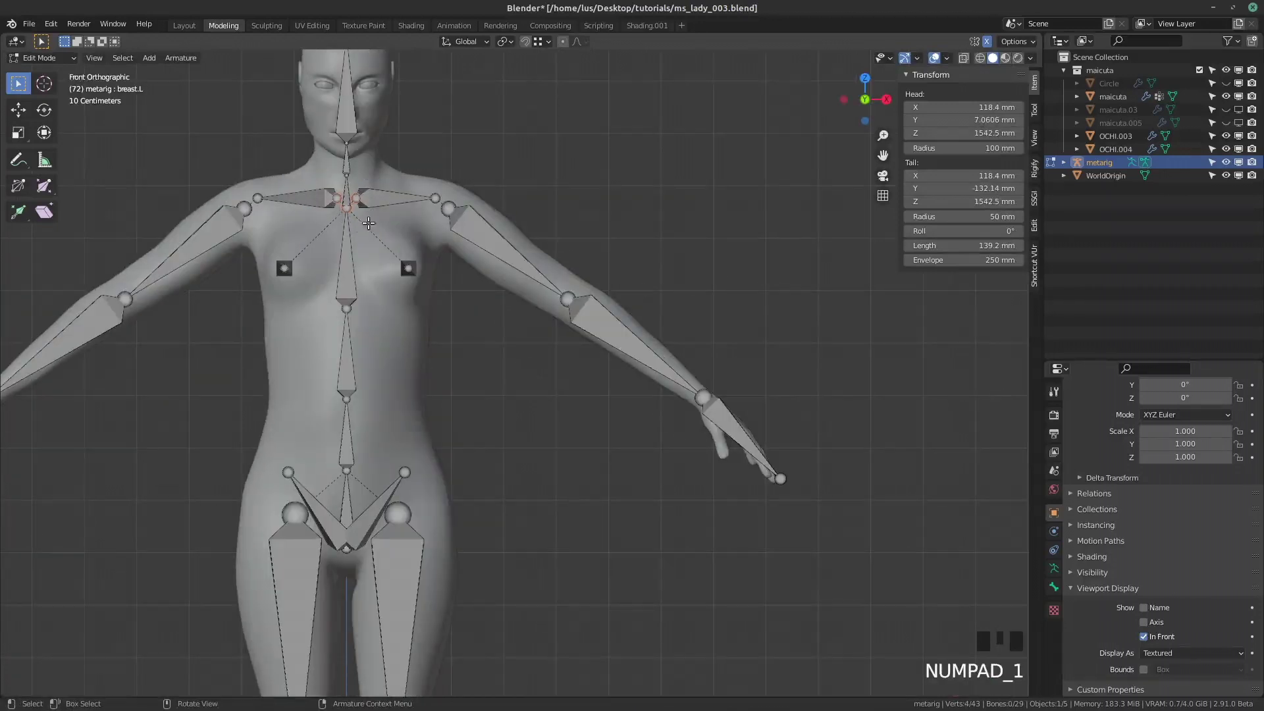
pyautogui.press('g')
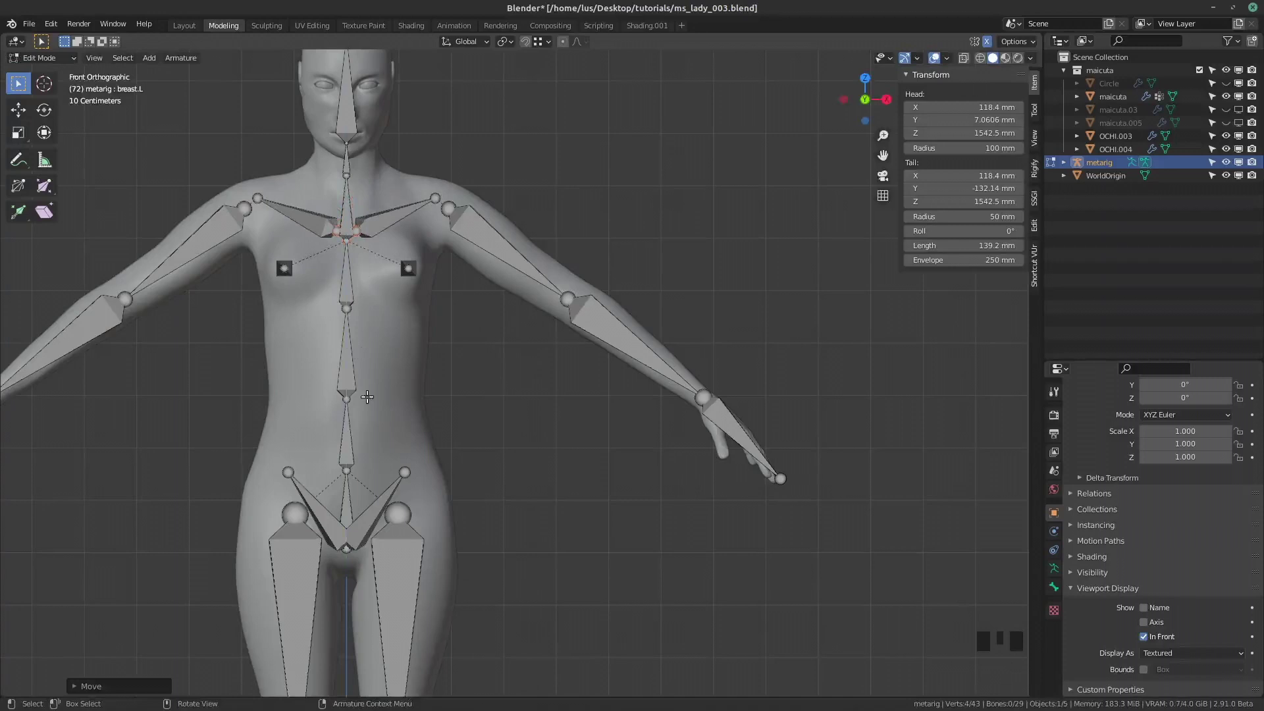
# Check and lower the breast bone in side view, then select the neck base joint
pyautogui.press('KP_3')
pyautogui.scroll(3)
pyautogui.press('g')
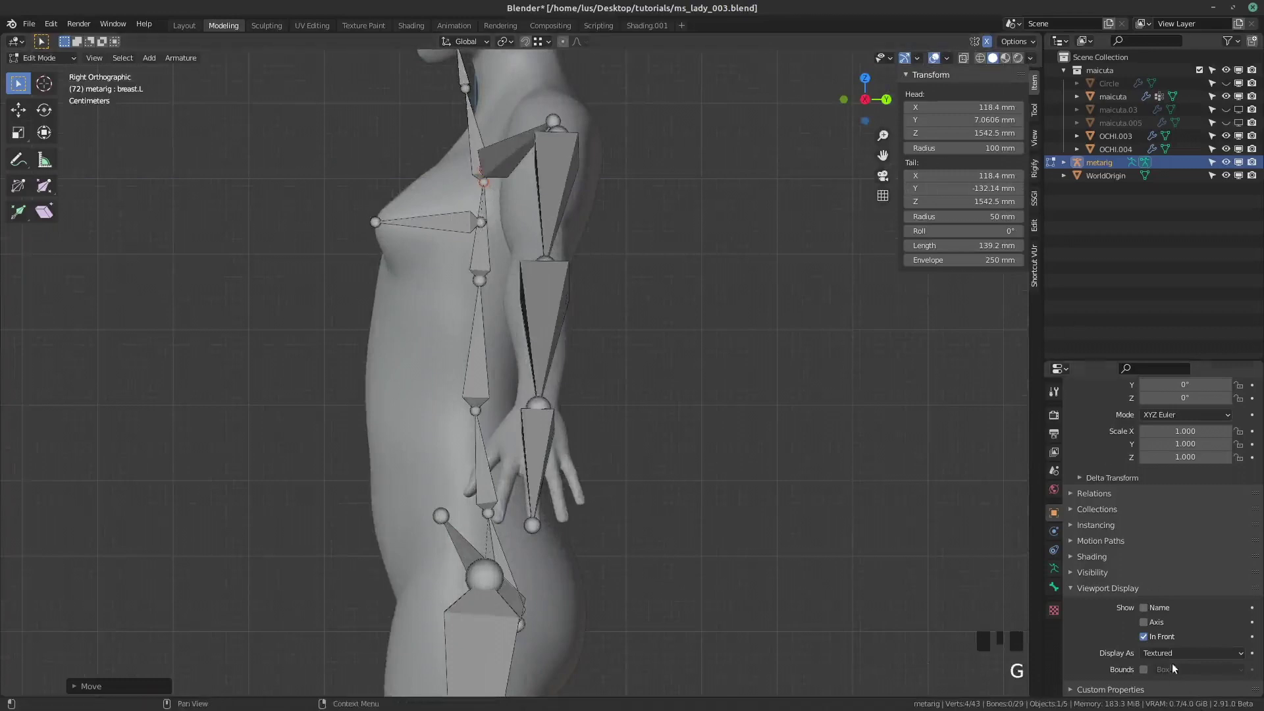
pyautogui.click(1148, 640)
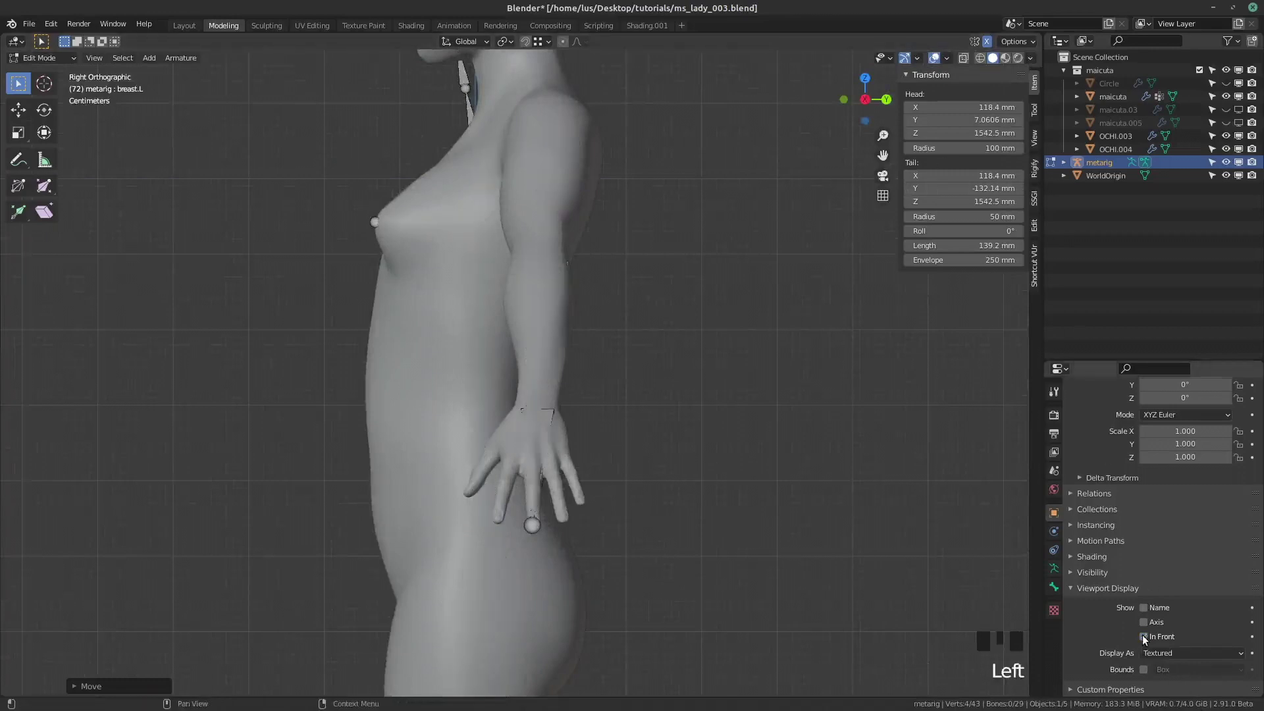
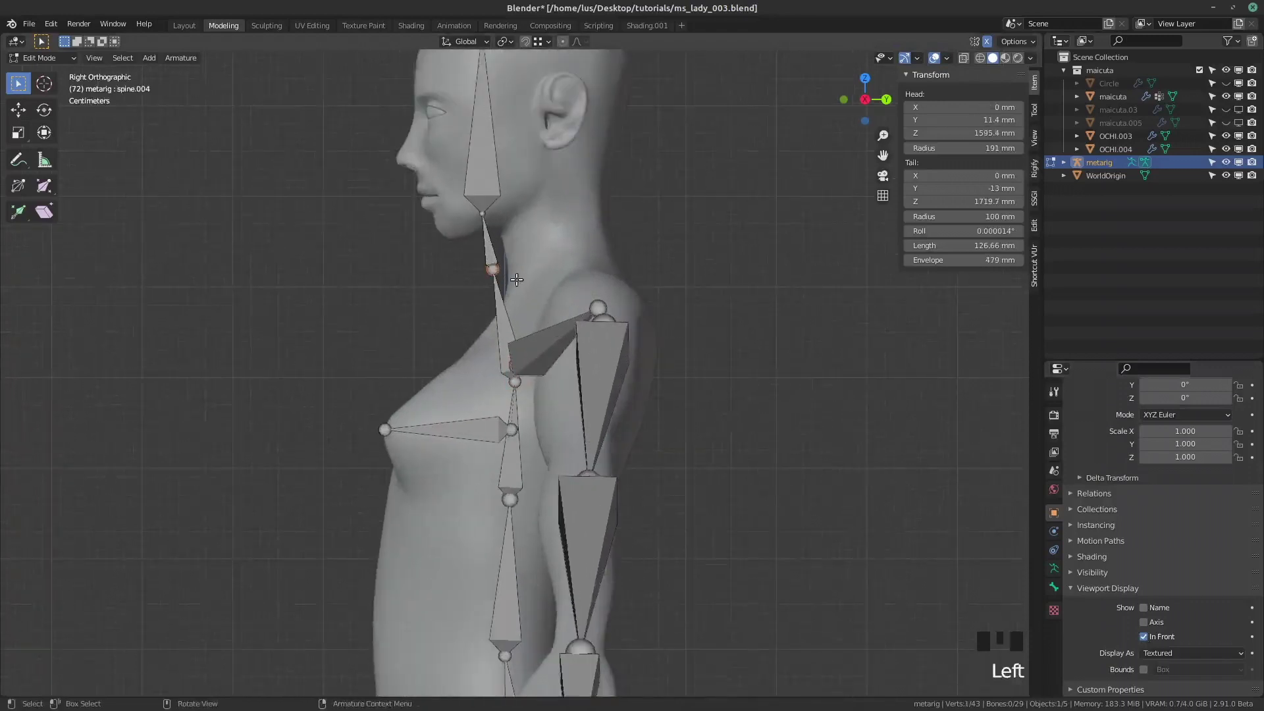
# Push the neck joints back into the neck and raise the head bone tip to the skull top
pyautogui.press('g')
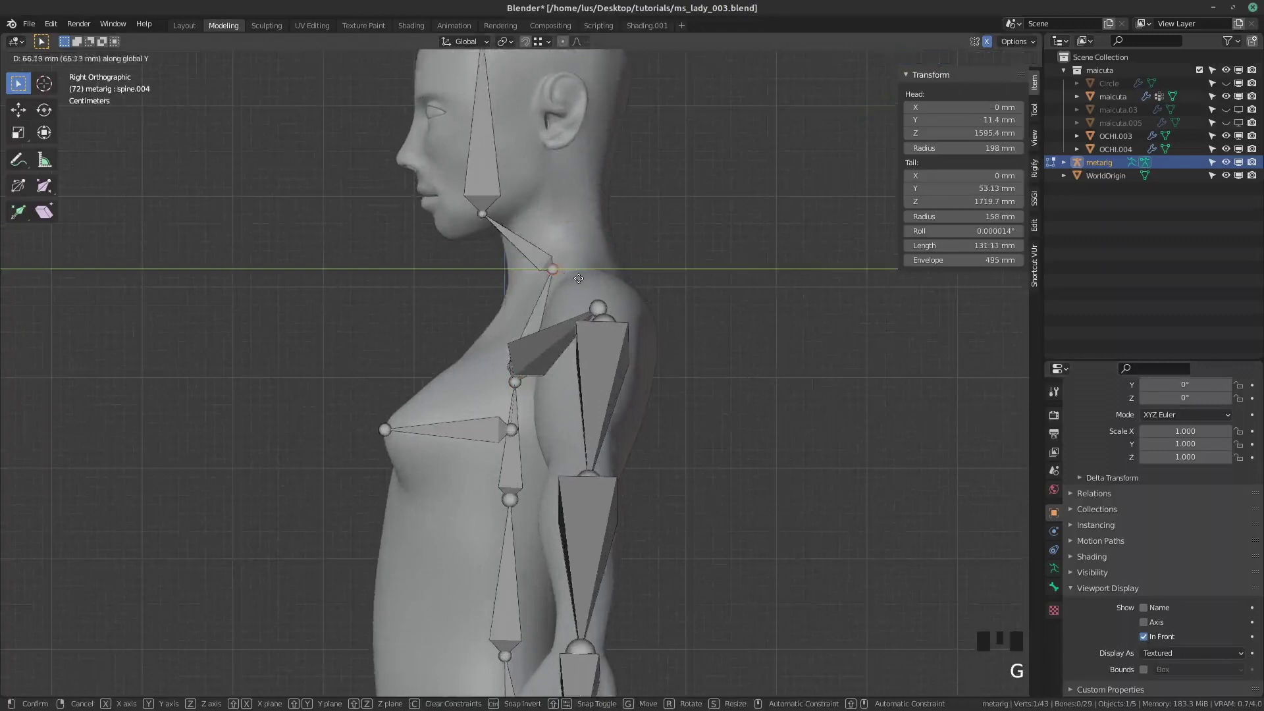
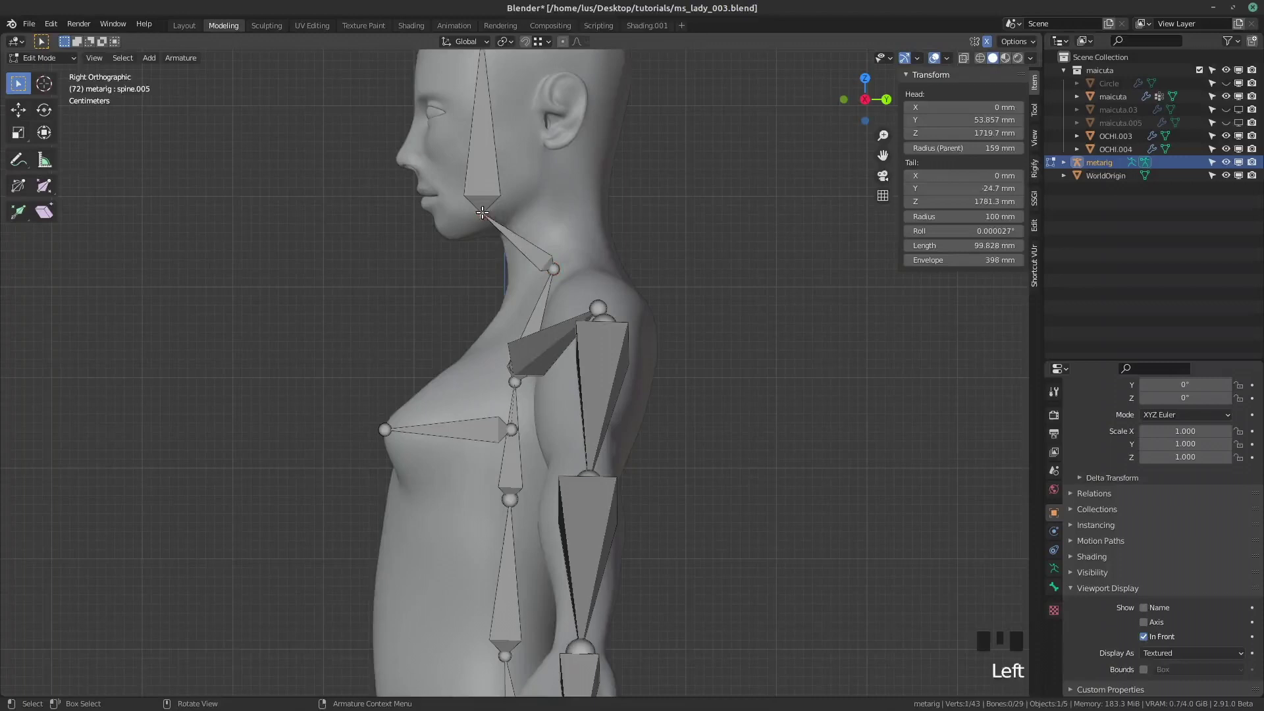
pyautogui.press('g')
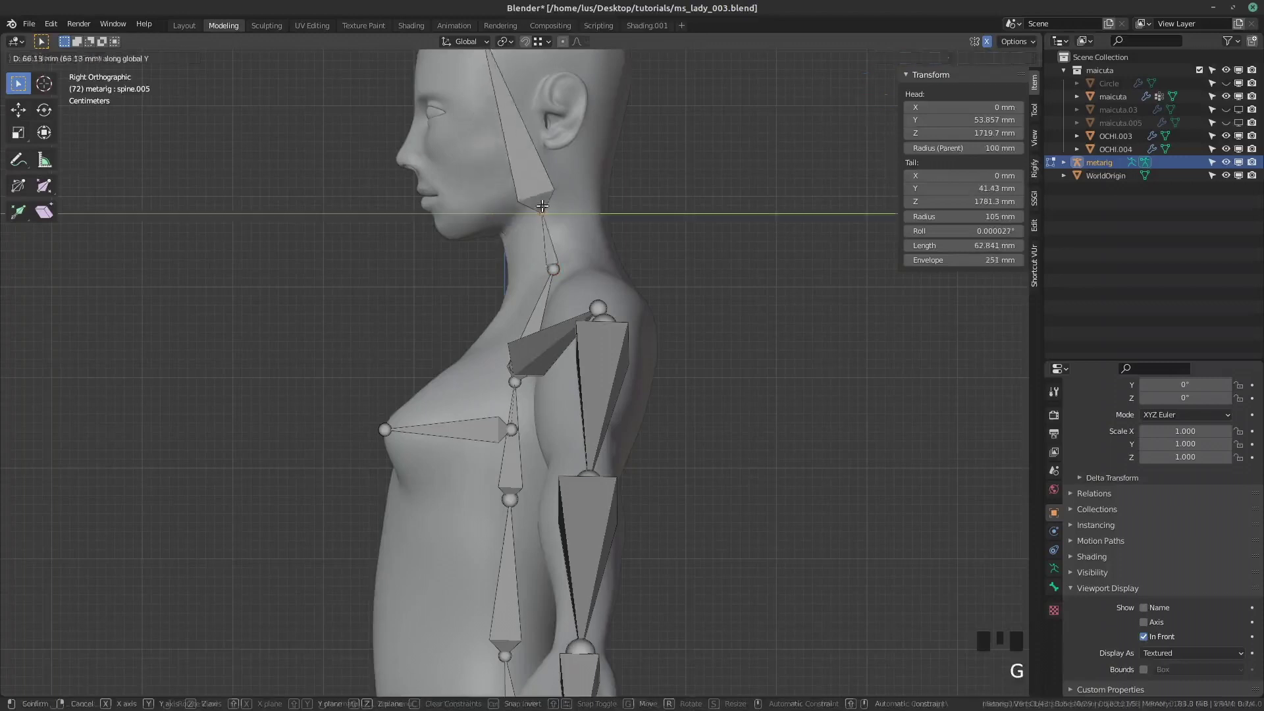
pyautogui.scroll(-3)
pyautogui.click(491, 87)
pyautogui.scroll(-3)
pyautogui.press('g')
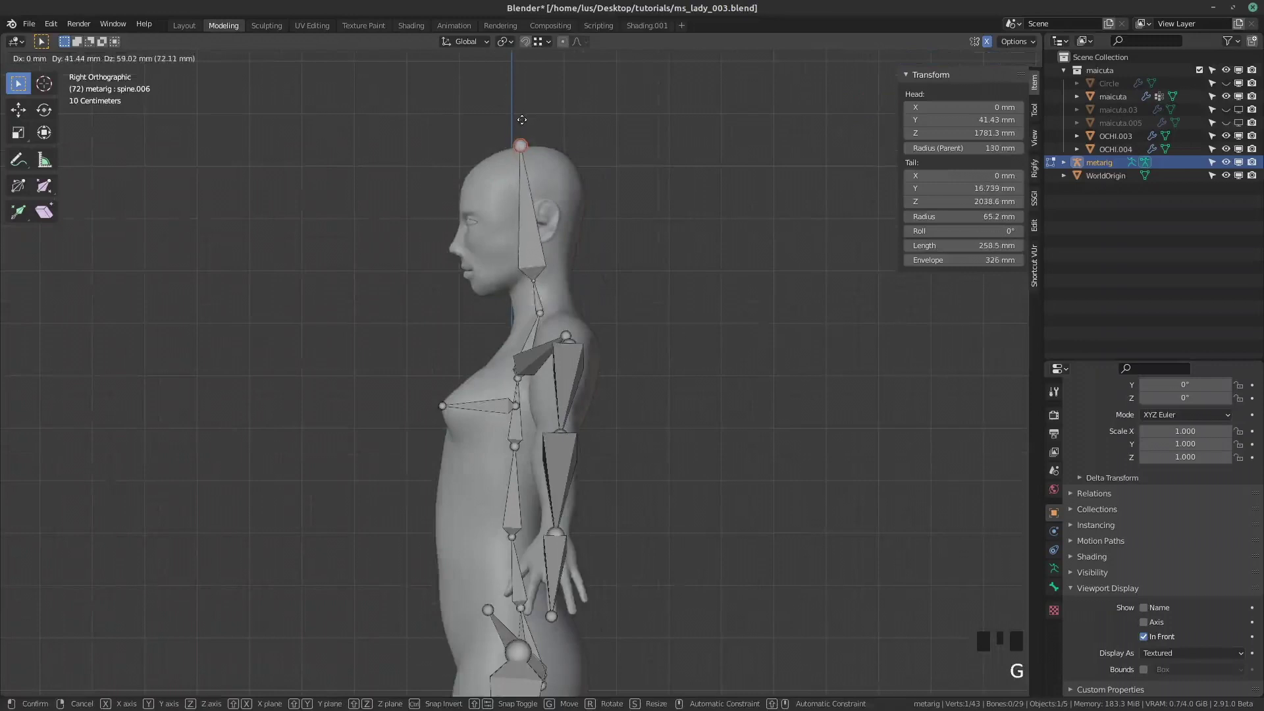
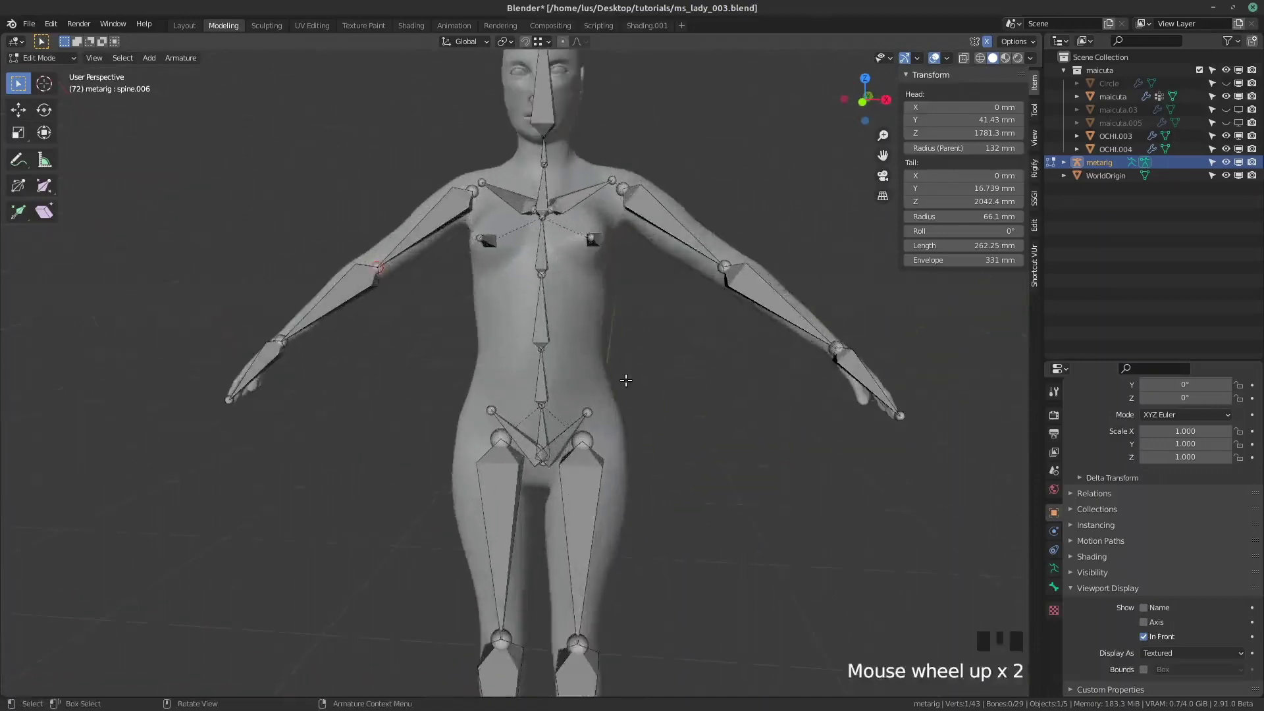
# Leave Edit Mode in front view and select the metarig object
pyautogui.press('KP_1')
pyautogui.scroll(3)
pyautogui.scroll(-3)
pyautogui.press('Tab')
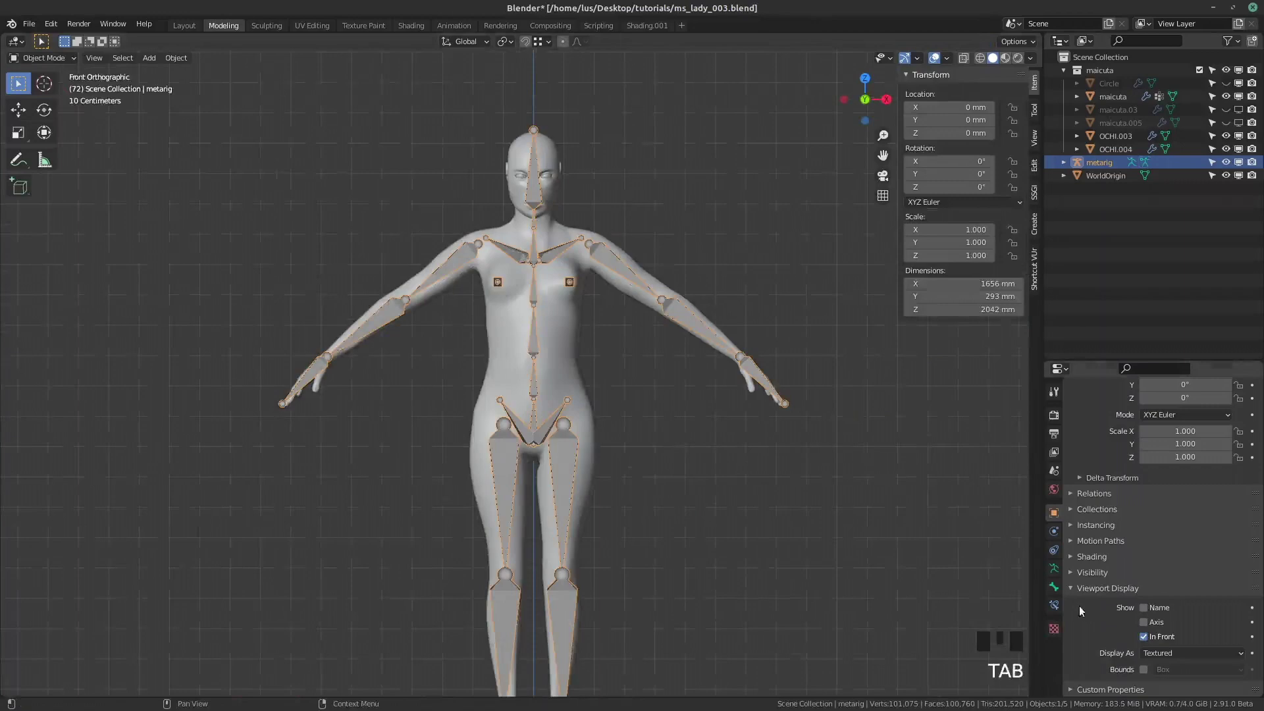
pyautogui.click(1063, 577)
# Generate the Rigify control rig from the metarig in the Armature properties
pyautogui.moveTo(1172, 657); pyautogui.dragTo(667, 438)
pyautogui.scroll(-3)
pyautogui.scroll(3)
pyautogui.scroll(-3)
pyautogui.click(571, 228)
pyautogui.moveTo(1243, 192); pyautogui.dragTo(820, 341)
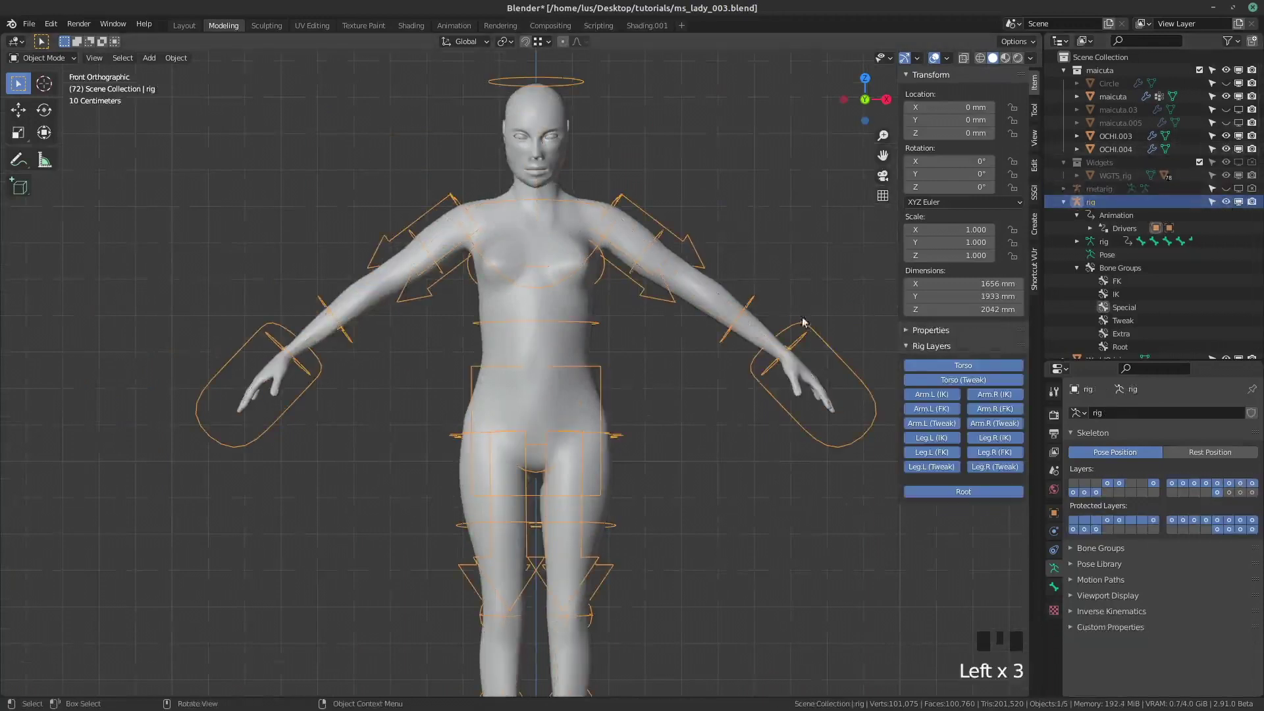
# Parent the body mesh to the generated rig With Automatic Weights, orbiting to check
pyautogui.click(538, 234)
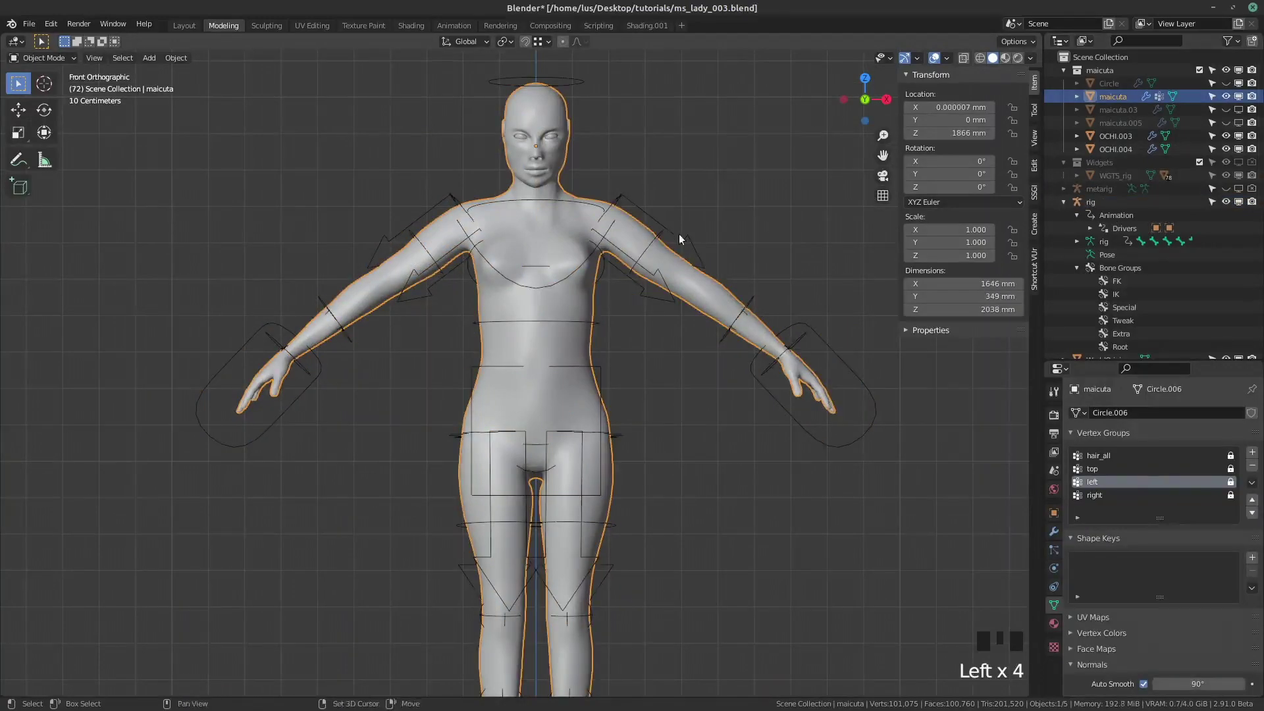
pyautogui.click(683, 238)
pyautogui.moveTo(682, 229); pyautogui.dragTo(608, 347)
pyautogui.scroll(-3)
pyautogui.moveTo(664, 396); pyautogui.dragTo(592, 407)
pyautogui.scroll(3)
pyautogui.moveTo(591, 446); pyautogui.dragTo(571, 383)
pyautogui.scroll(-3)
pyautogui.scroll(3)
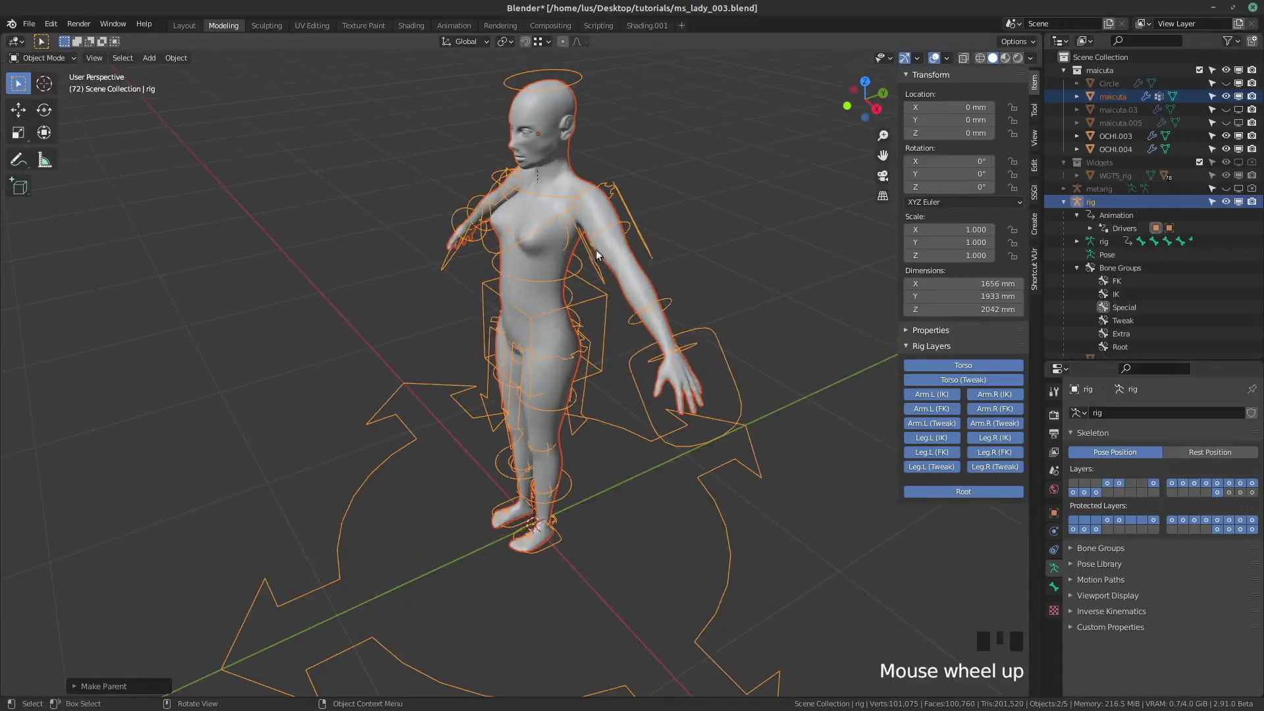
pyautogui.click(752, 467)
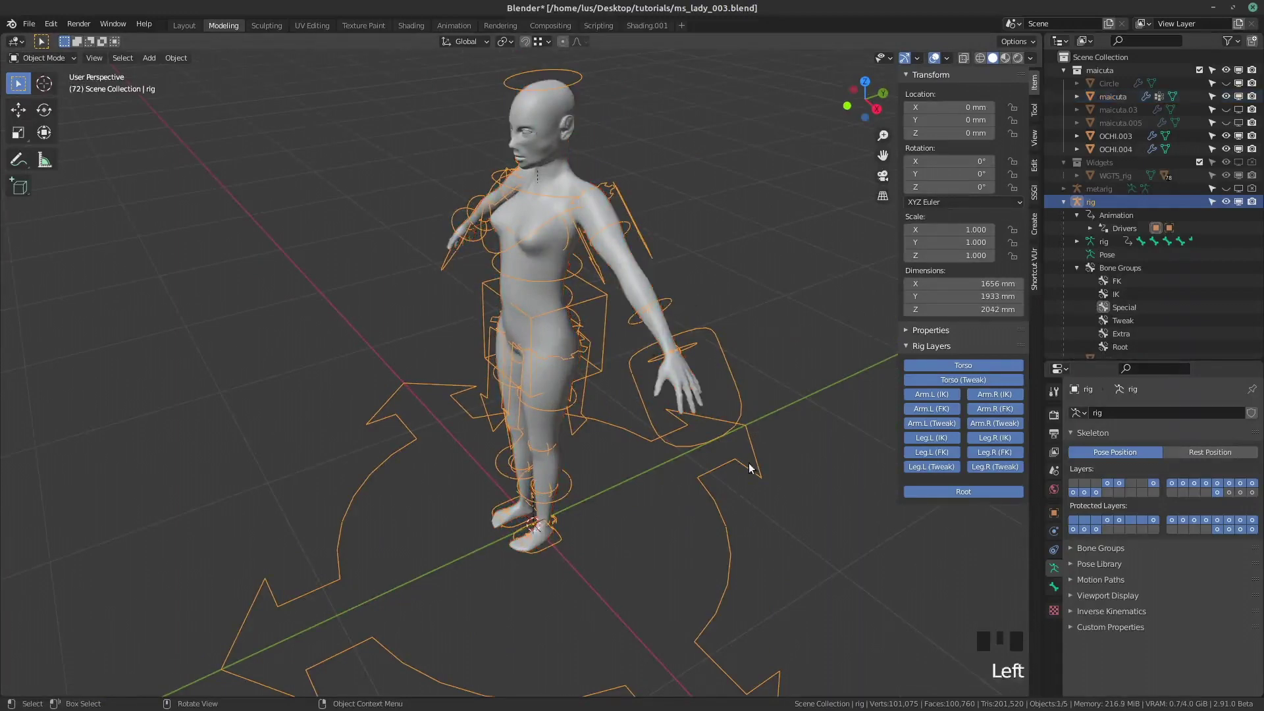
# Enter Pose Mode on the rig and orbit around the rigged body to inspect it
pyautogui.press('Tab')
pyautogui.scroll(3)
pyautogui.scroll(-3)
pyautogui.moveTo(717, 377); pyautogui.dragTo(661, 366)
pyautogui.scroll(3)
pyautogui.moveTo(648, 439); pyautogui.dragTo(672, 452)
pyautogui.scroll(-3)
pyautogui.moveTo(786, 324); pyautogui.dragTo(782, 298)
pyautogui.scroll(-3)
pyautogui.scroll(3)
# Test-rotate the left forearm, set FK Limb Follow to full and rotate the arm to check
pyautogui.press('r')
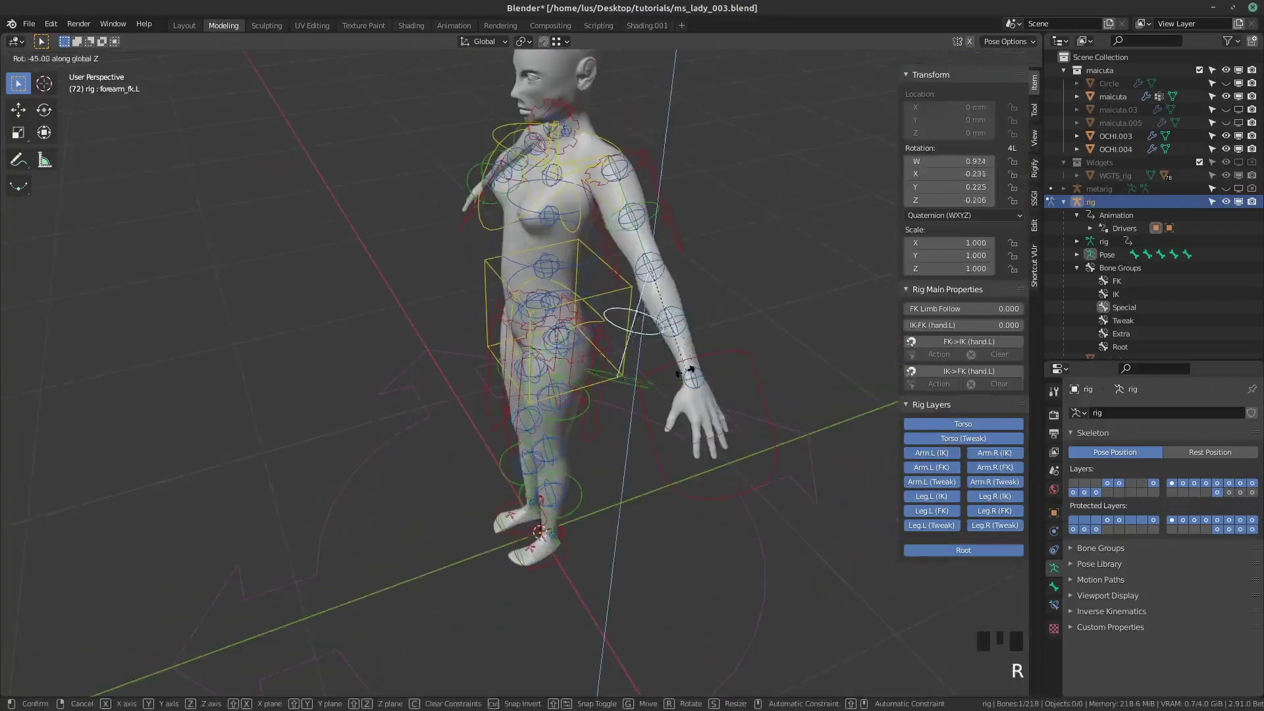
pyautogui.click(716, 414)
pyautogui.click(691, 314)
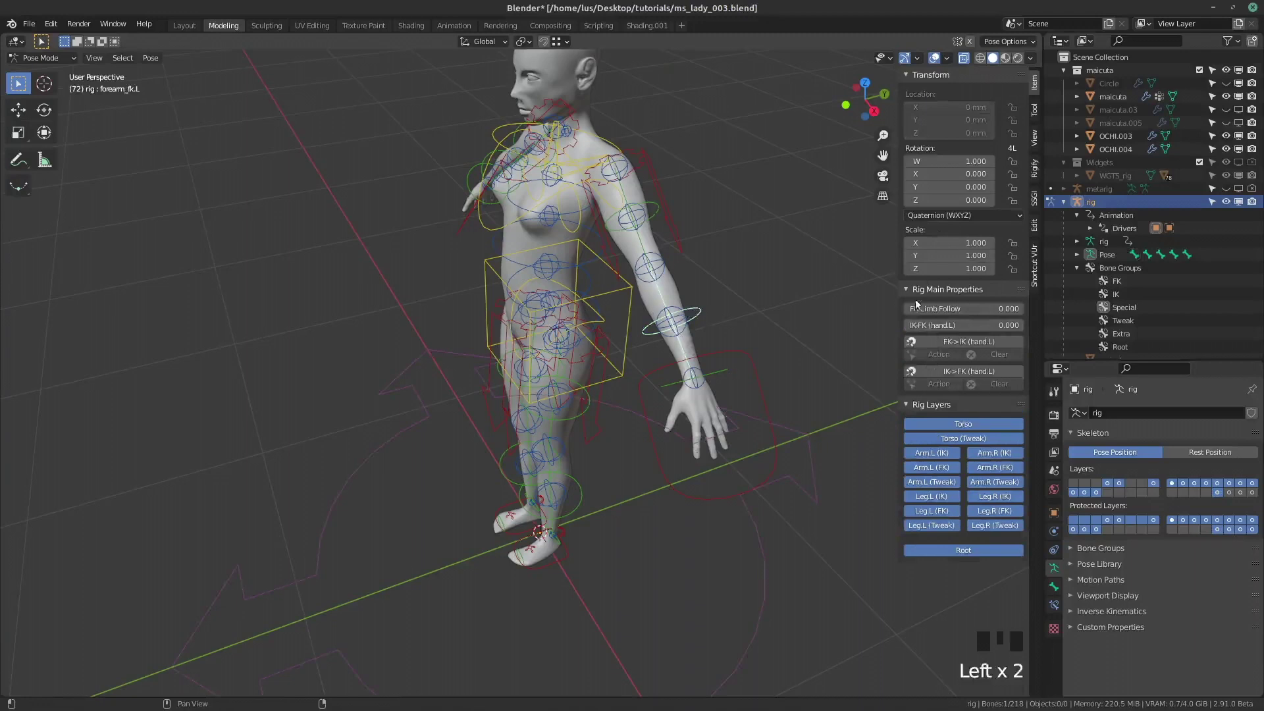
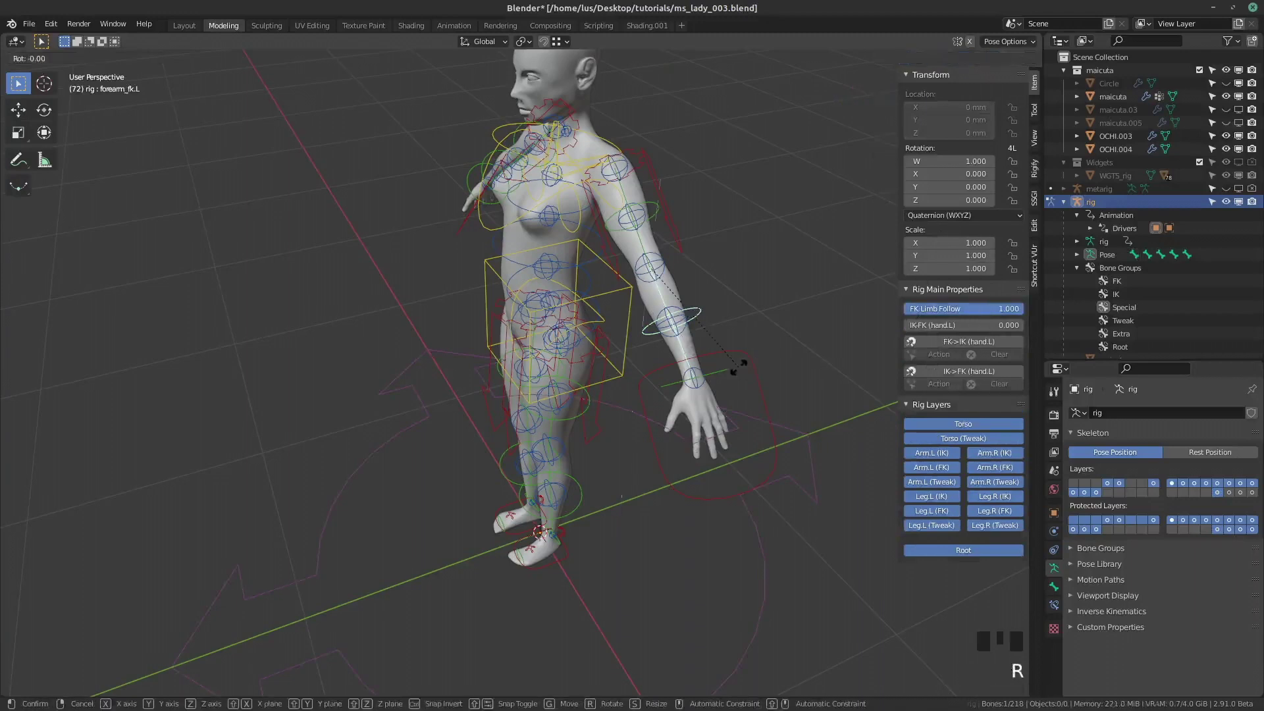
pyautogui.scroll(-3)
pyautogui.moveTo(506, 358); pyautogui.dragTo(554, 339)
pyautogui.scroll(3)
pyautogui.scroll(3)
pyautogui.moveTo(516, 297); pyautogui.dragTo(524, 360)
pyautogui.scroll(-3)
pyautogui.middleClick(514, 329)
pyautogui.scroll(3)
pyautogui.scroll(-3)
pyautogui.moveTo(517, 351); pyautogui.dragTo(511, 355)
pyautogui.scroll(3)
pyautogui.scroll(-3)
pyautogui.scroll(3)
pyautogui.scroll(-3)
pyautogui.moveTo(561, 266); pyautogui.dragTo(574, 140)
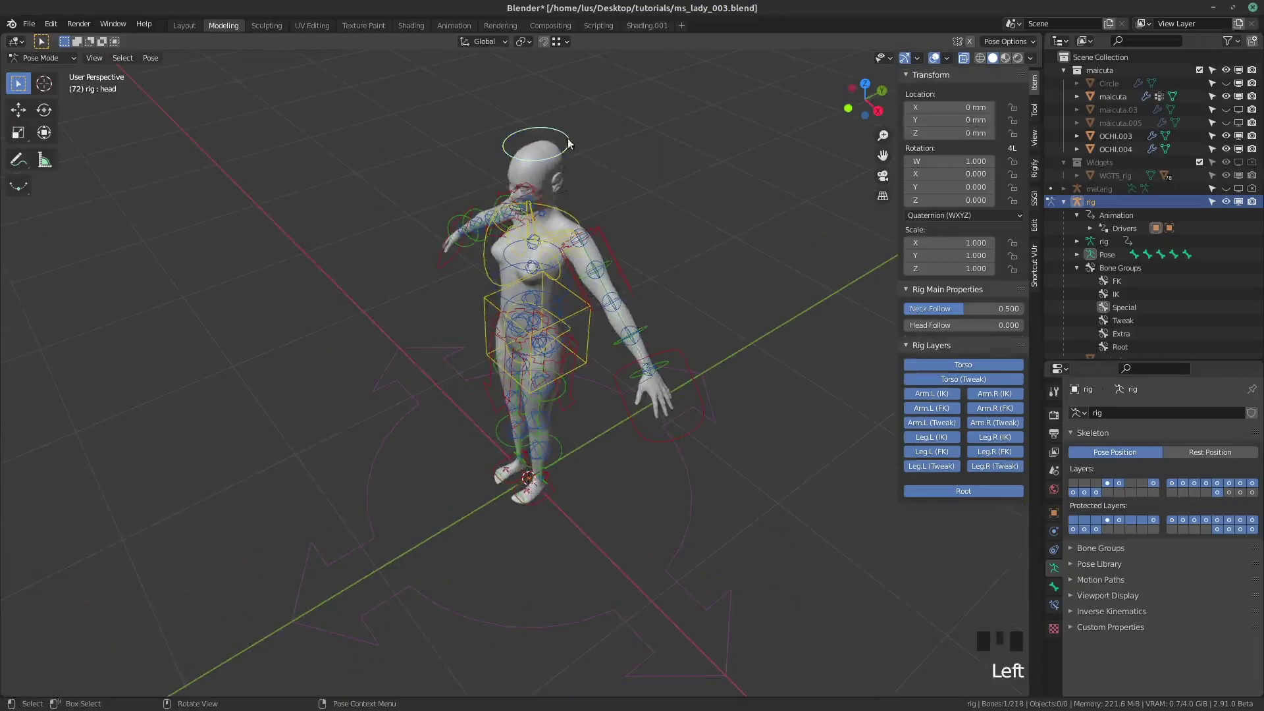
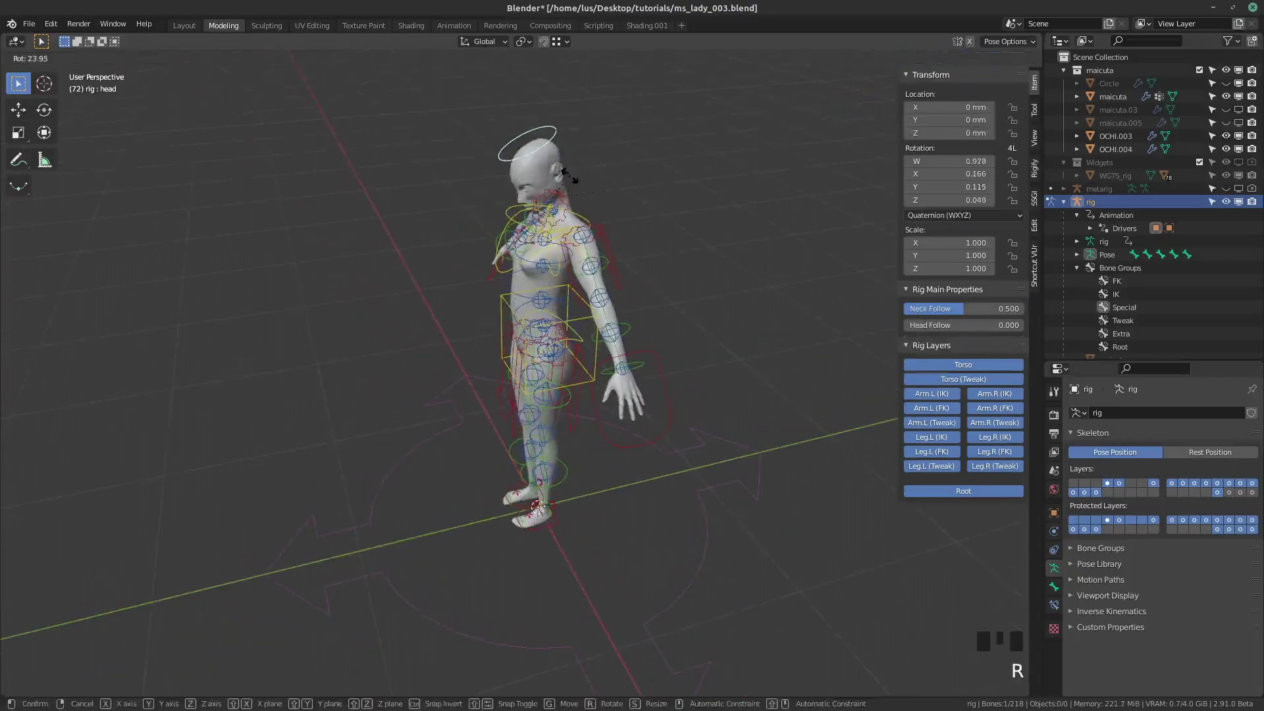
pyautogui.scroll(3)
# Select hand_fk.L, set IK-FK (hand.L) to 1.000 and try rotating the hand control
pyautogui.click(722, 363)
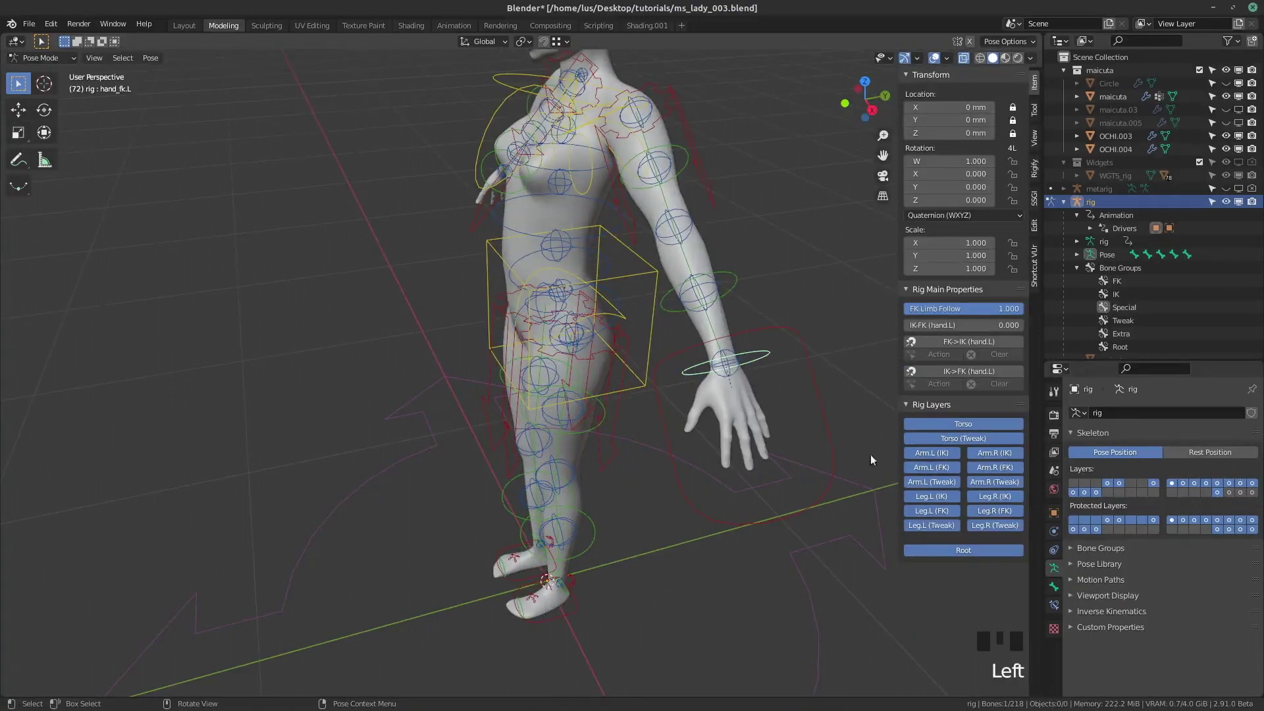
pyautogui.click(831, 439)
pyautogui.press('r')
pyautogui.click(762, 349)
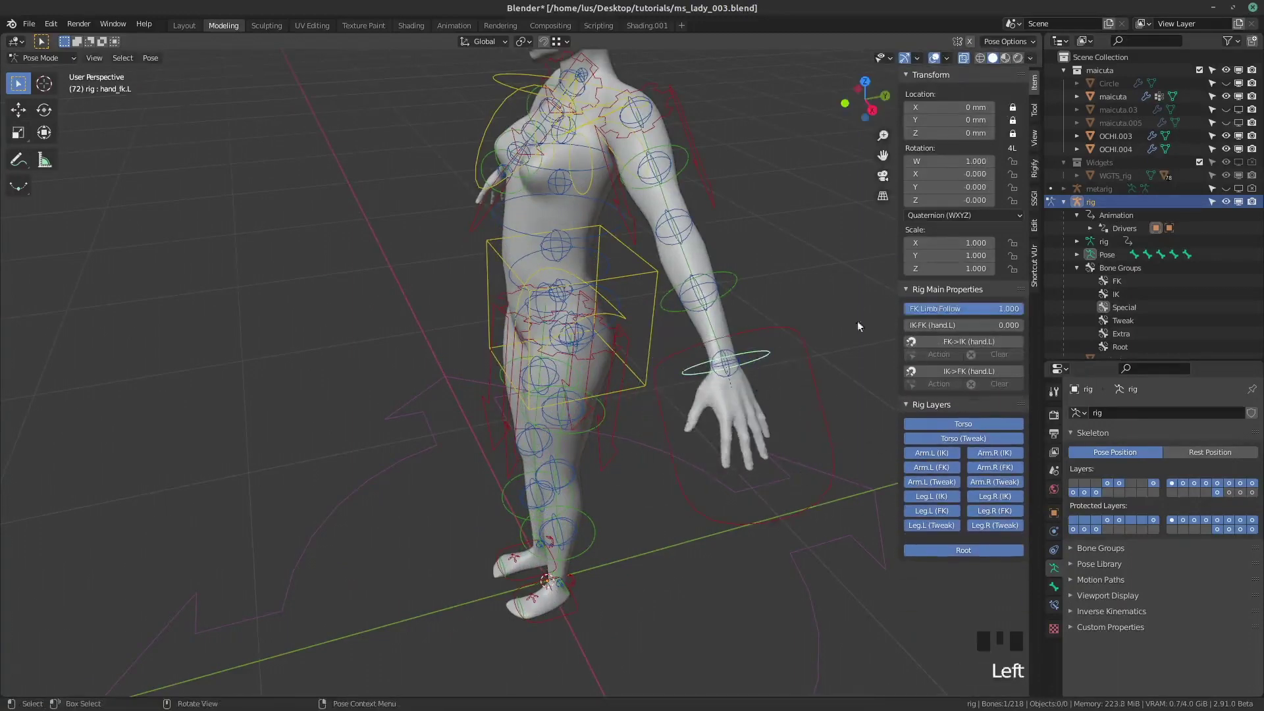
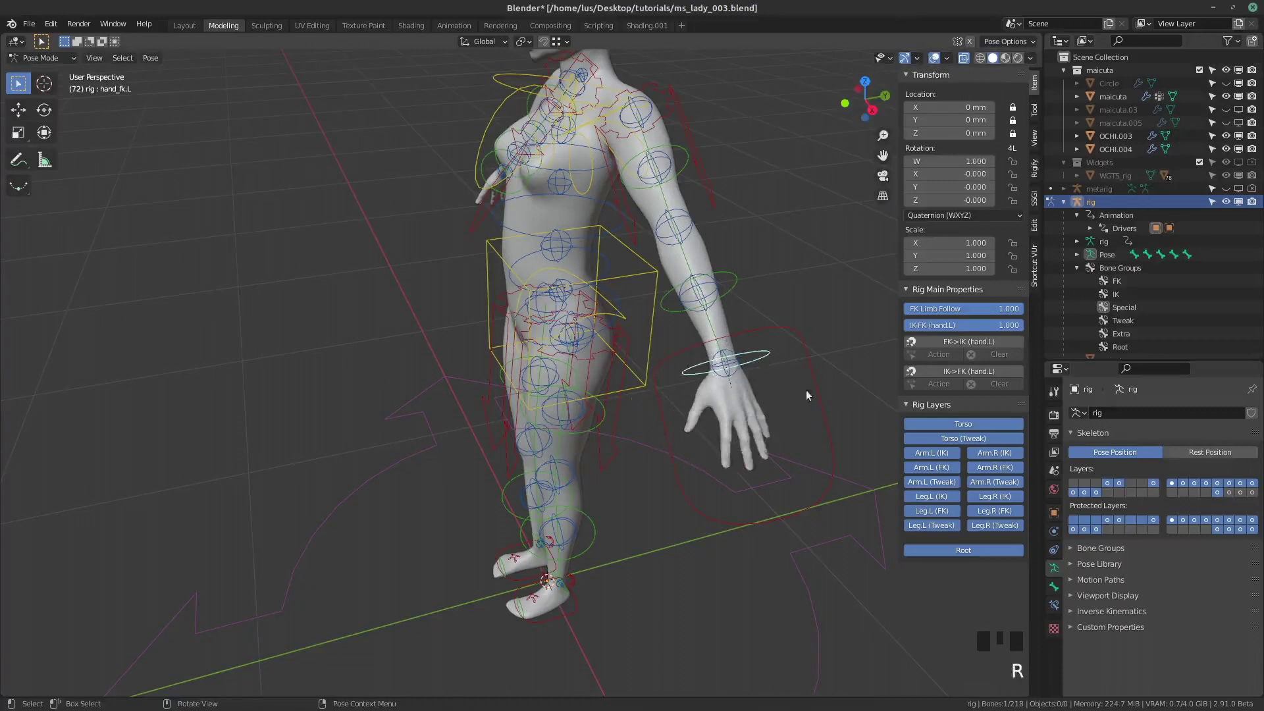
# Move the hand_ik.L control with G so the left arm bends, then return it
pyautogui.click(814, 390)
pyautogui.press('g')
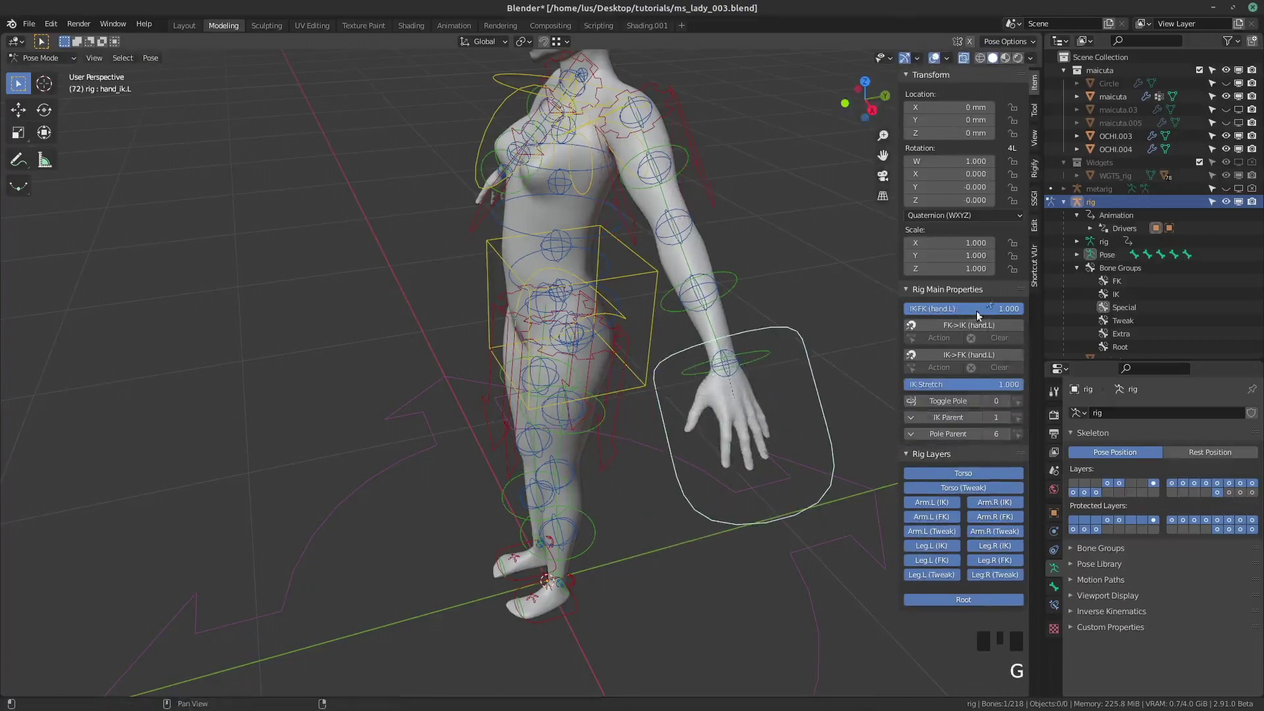
pyautogui.moveTo(1007, 314); pyautogui.dragTo(736, 374)
pyautogui.press('g')
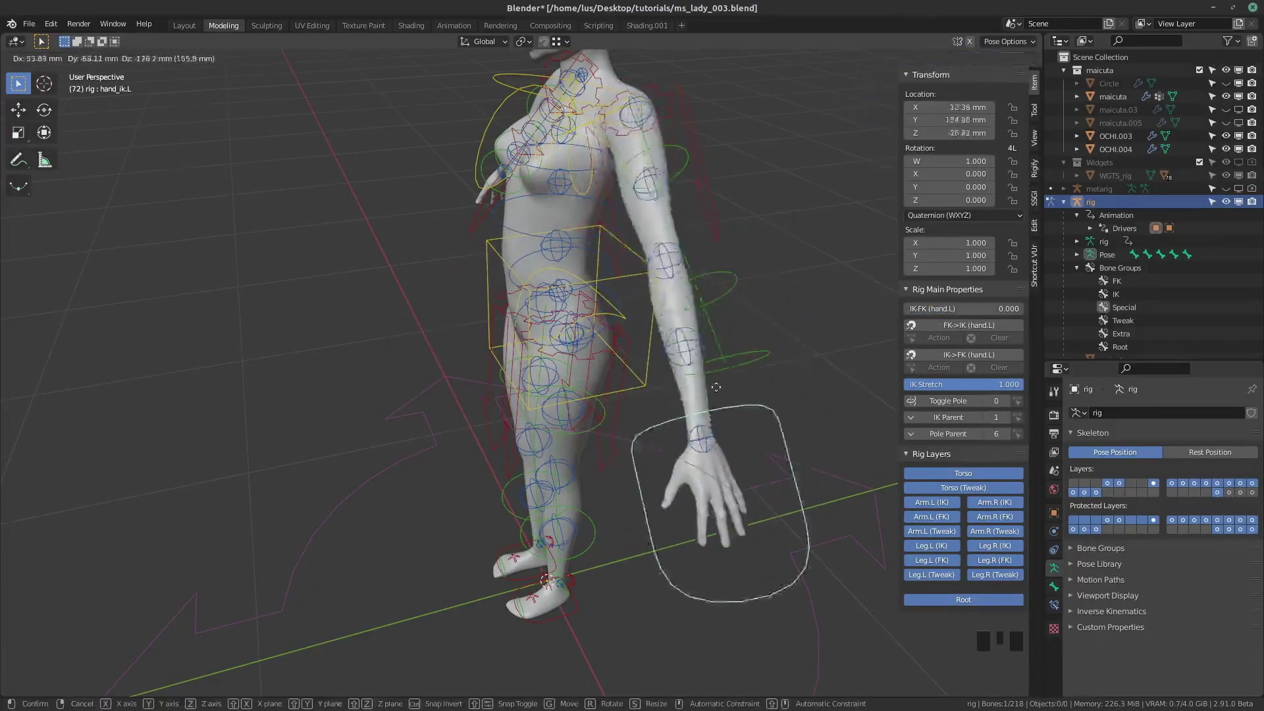
# Zoom toward the upper body and select the head control
pyautogui.scroll(-3)
pyautogui.moveTo(625, 281); pyautogui.dragTo(617, 305)
pyautogui.scroll(3)
pyautogui.click(652, 266)
# Tilt the head with R and zoom in close on the face to check the deformation
pyautogui.press('r')
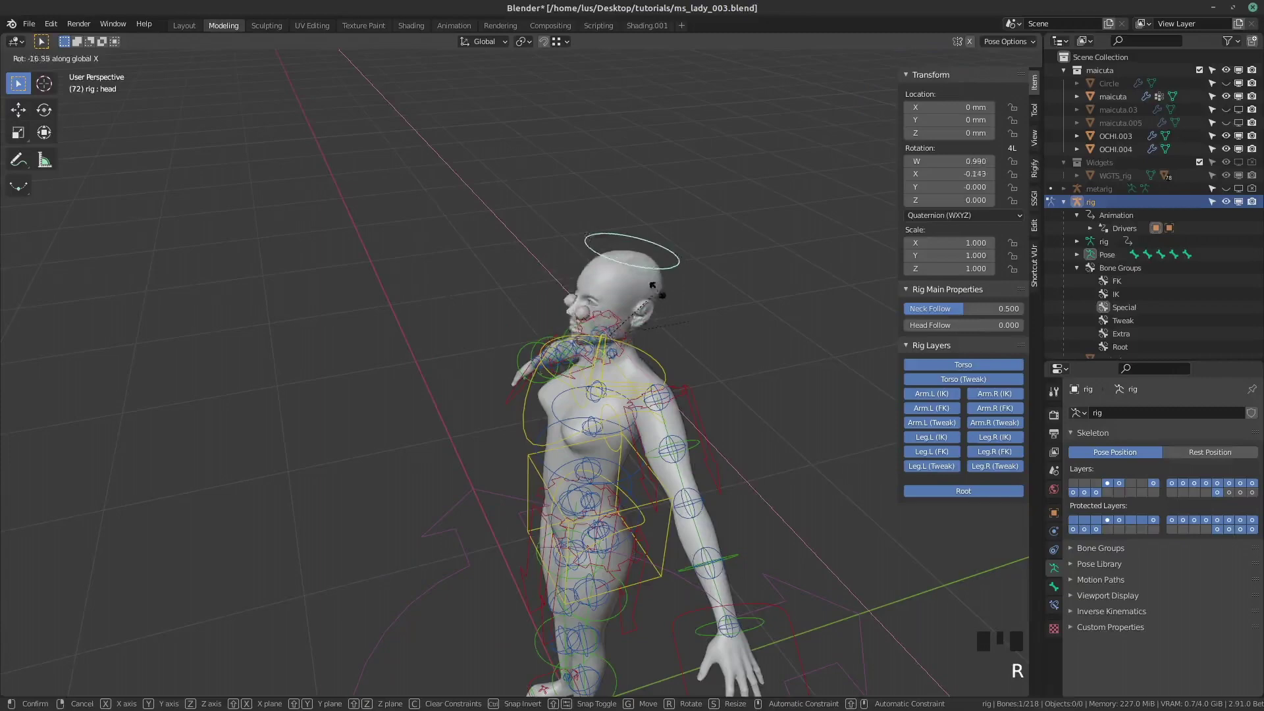
pyautogui.scroll(3)
pyautogui.moveTo(637, 305); pyautogui.dragTo(705, 249)
pyautogui.scroll(3)
pyautogui.moveTo(664, 269); pyautogui.dragTo(426, 399)
pyautogui.scroll(3)
pyautogui.middleClick(406, 436)
pyautogui.scroll(3)
pyautogui.scroll(-3)
pyautogui.moveTo(469, 349); pyautogui.dragTo(424, 346)
pyautogui.scroll(3)
pyautogui.scroll(-3)
pyautogui.moveTo(441, 329); pyautogui.dragTo(480, 325)
pyautogui.scroll(3)
pyautogui.moveTo(484, 336); pyautogui.dragTo(574, 289)
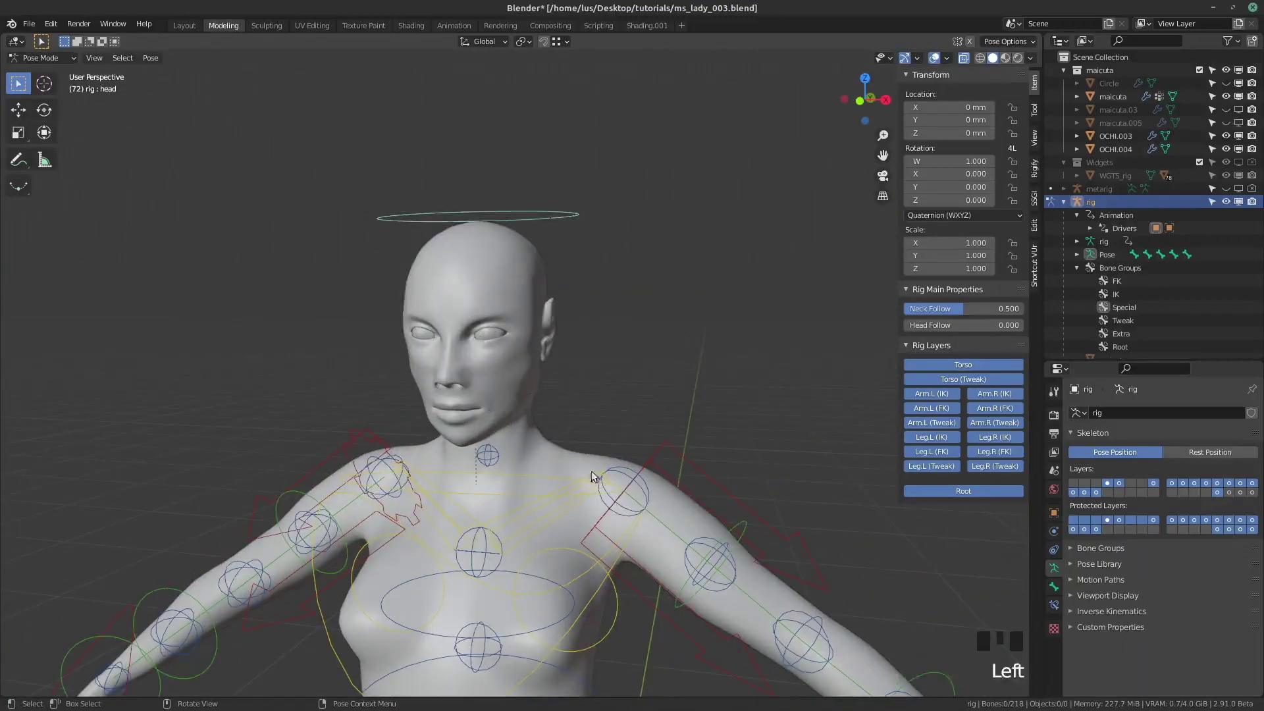
# Pull back to the full front view, select the torso control and test-rotate it
pyautogui.scroll(-3)
pyautogui.moveTo(546, 440); pyautogui.dragTo(558, 371)
pyautogui.scroll(3)
pyautogui.moveTo(563, 349); pyautogui.dragTo(932, 402)
pyautogui.moveTo(933, 401); pyautogui.dragTo(505, 468)
pyautogui.scroll(-3)
pyautogui.moveTo(455, 441); pyautogui.dragTo(543, 409)
pyautogui.scroll(3)
pyautogui.click(598, 451)
pyautogui.press('r')
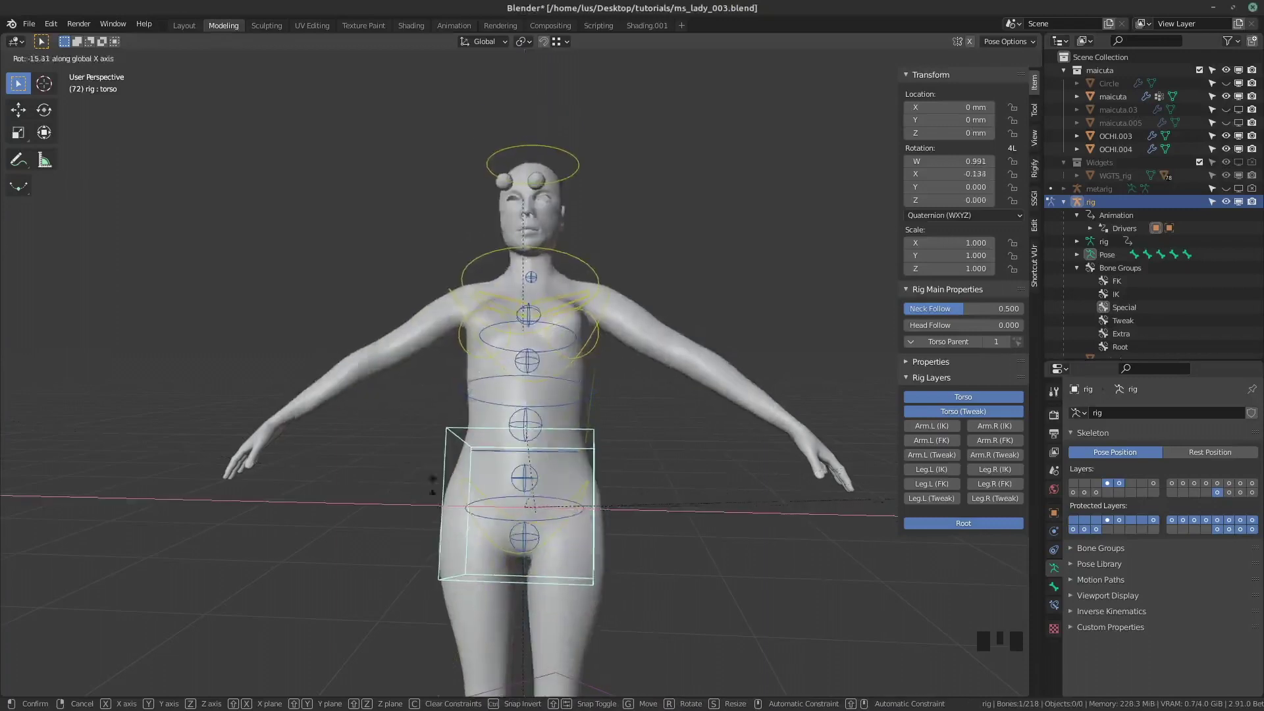
pyautogui.click(651, 459)
# Select the root control under the feet and rotate the whole rig about the vertical axis
pyautogui.scroll(-3)
pyautogui.moveTo(529, 529); pyautogui.dragTo(464, 486)
pyautogui.scroll(3)
pyautogui.scroll(-3)
pyautogui.click(644, 567)
pyautogui.press('r')
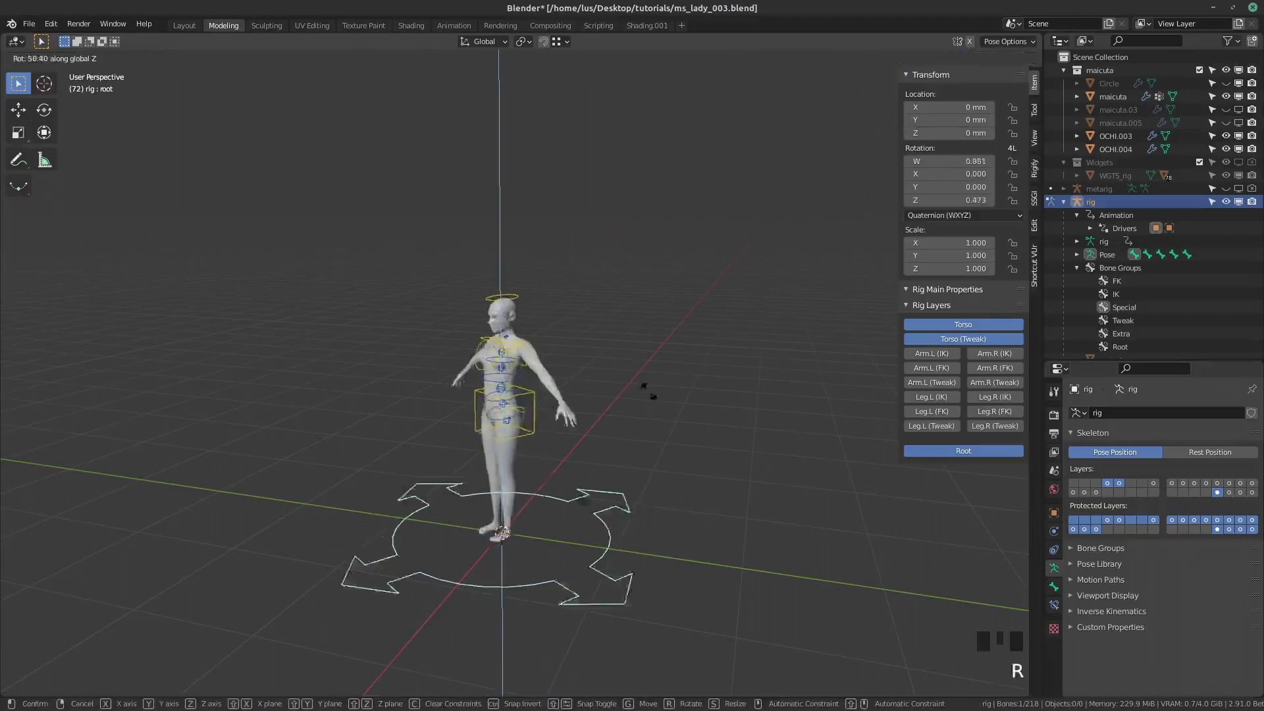
pyautogui.scroll(3)
# Select the neck control and rotate it constrained to the X axis to tilt the head
pyautogui.moveTo(468, 398); pyautogui.dragTo(611, 329)
pyautogui.click(610, 329)
pyautogui.moveTo(577, 366); pyautogui.dragTo(563, 384)
pyautogui.press('r')
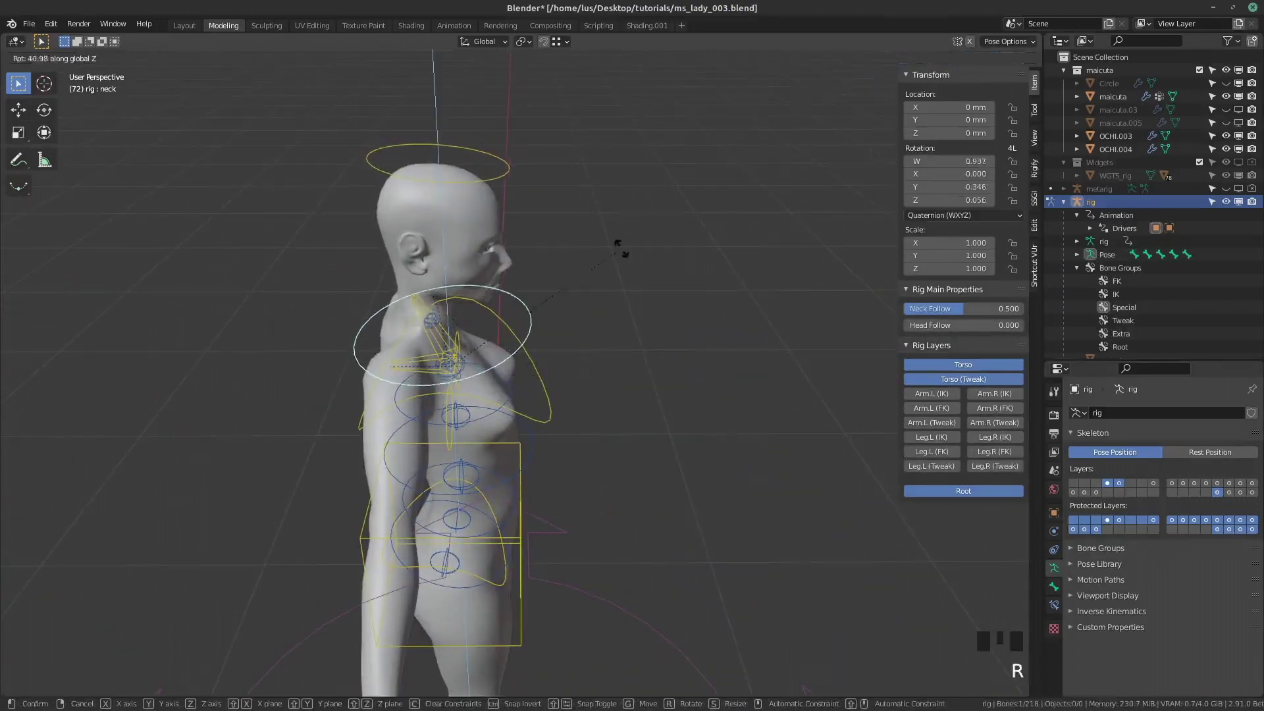
pyautogui.press('r')
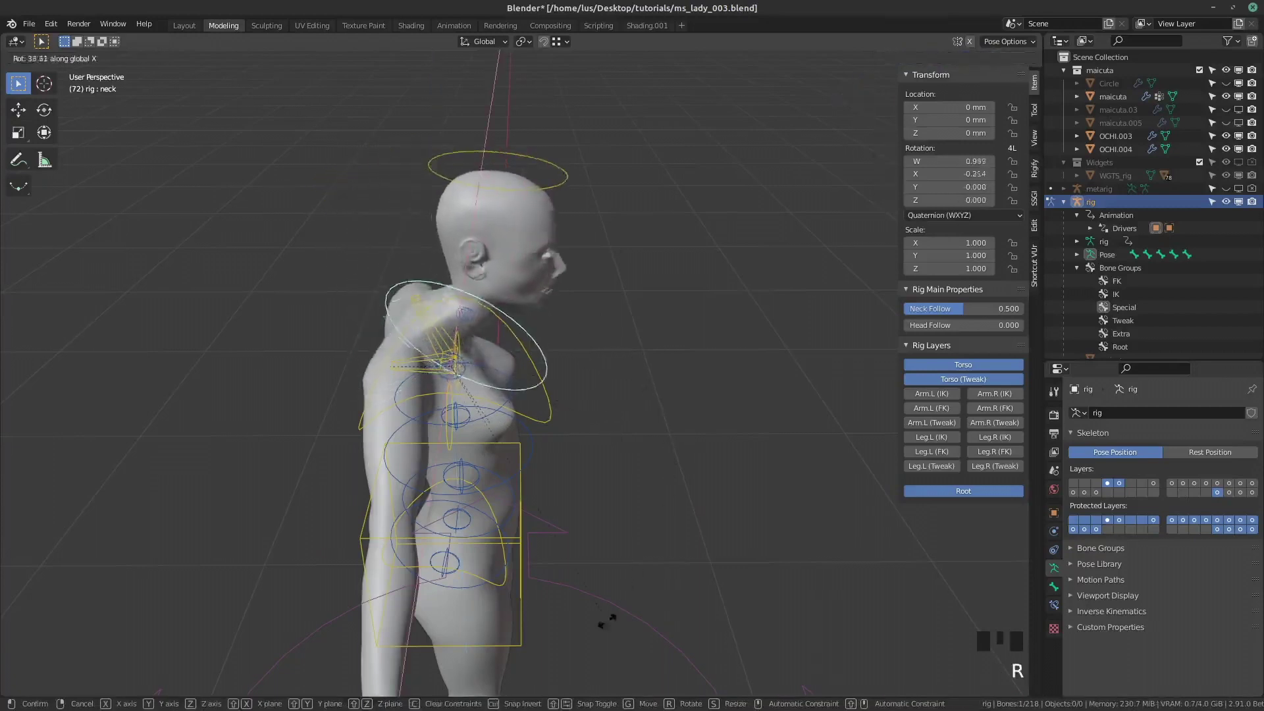
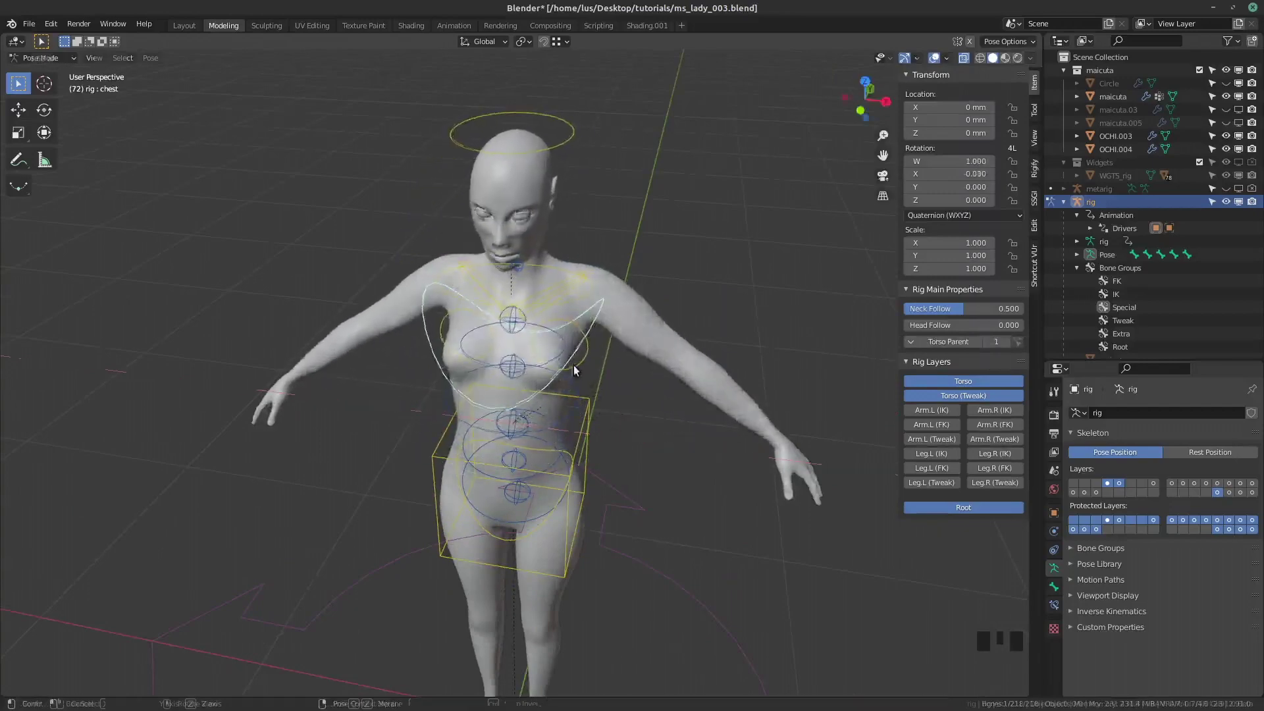
# Orbit to the figure's back, select spine_fk.002 and test-rotate it to bend the torso
pyautogui.moveTo(536, 331); pyautogui.dragTo(387, 322)
pyautogui.scroll(3)
pyautogui.scroll(-3)
pyautogui.moveTo(445, 341); pyautogui.dragTo(304, 398)
pyautogui.scroll(3)
pyautogui.click(310, 379)
pyautogui.press('r')
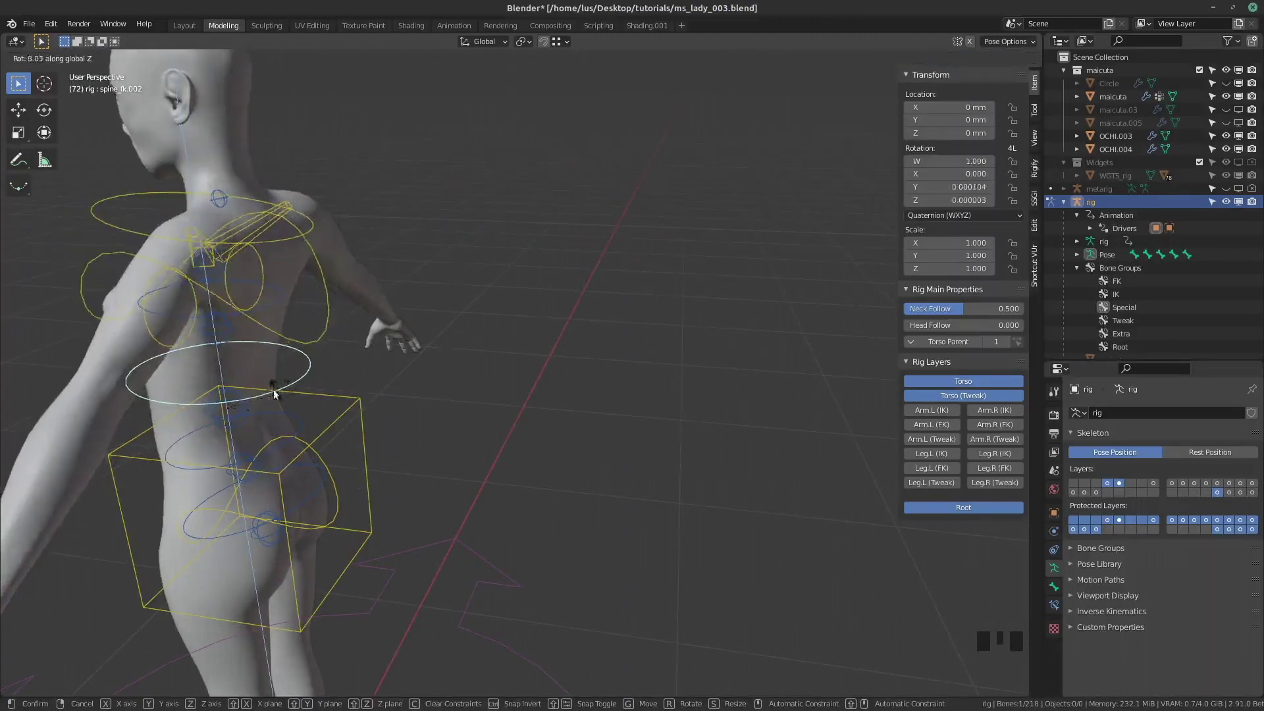
# Orbit back to the front and select the thigh_parent.L control
pyautogui.scroll(-3)
pyautogui.middleClick(346, 416)
pyautogui.scroll(3)
pyautogui.scroll(-3)
pyautogui.middleClick(424, 379)
pyautogui.scroll(3)
pyautogui.moveTo(405, 443); pyautogui.dragTo(944, 415)
pyautogui.moveTo(944, 415); pyautogui.dragTo(539, 372)
pyautogui.scroll(-3)
pyautogui.moveTo(475, 306); pyautogui.dragTo(810, 352)
pyautogui.click(810, 352)
pyautogui.click(529, 351)
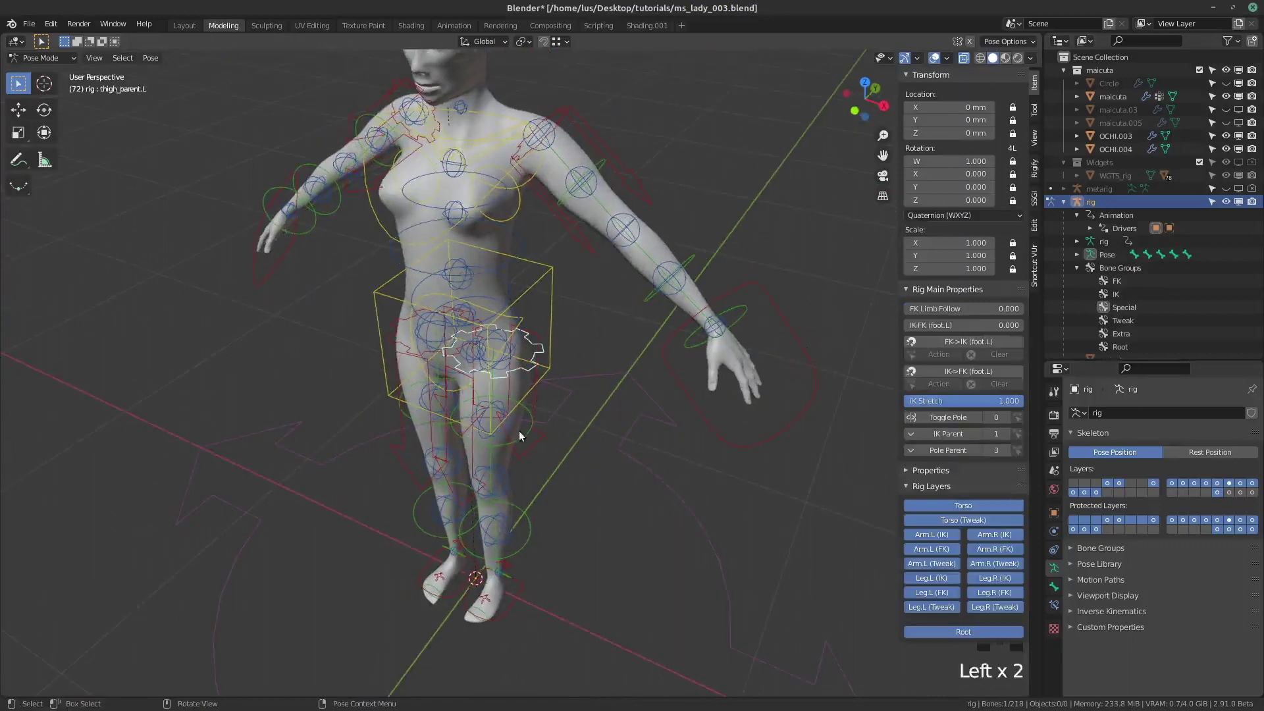
# Rotate thigh_parent.L, then select thigh_ik.L and rotate it too
pyautogui.press('r')
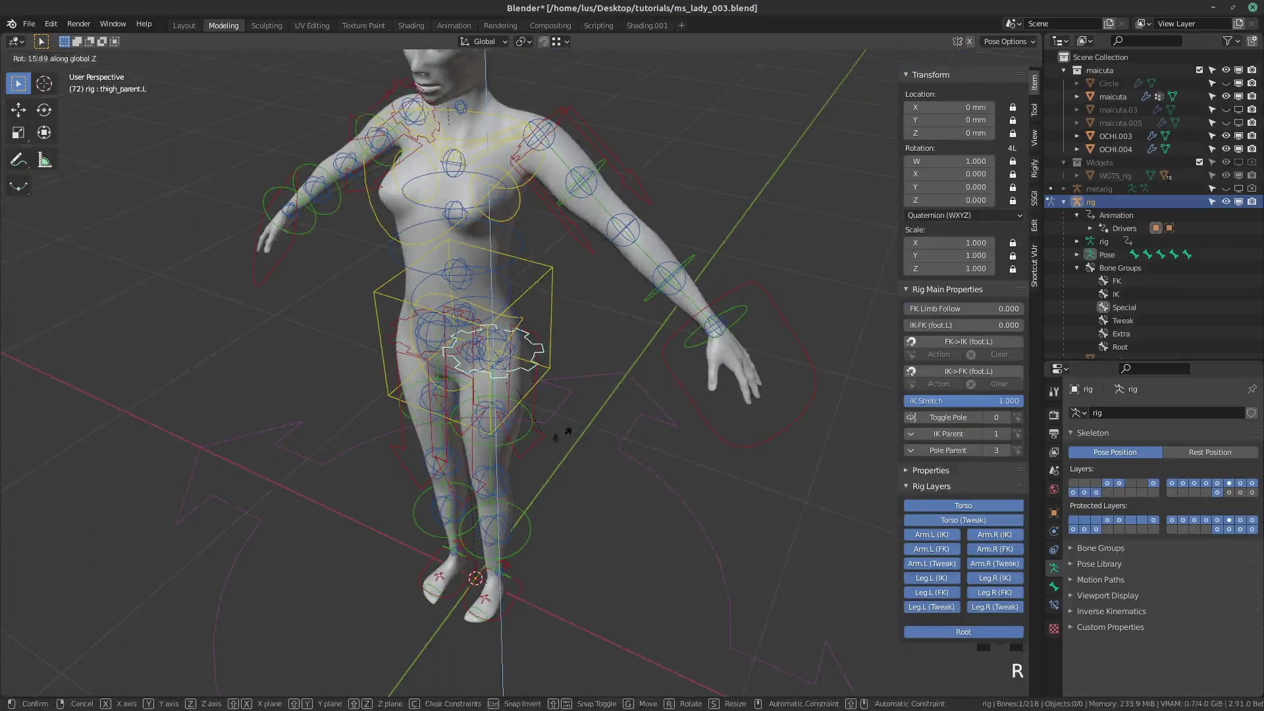
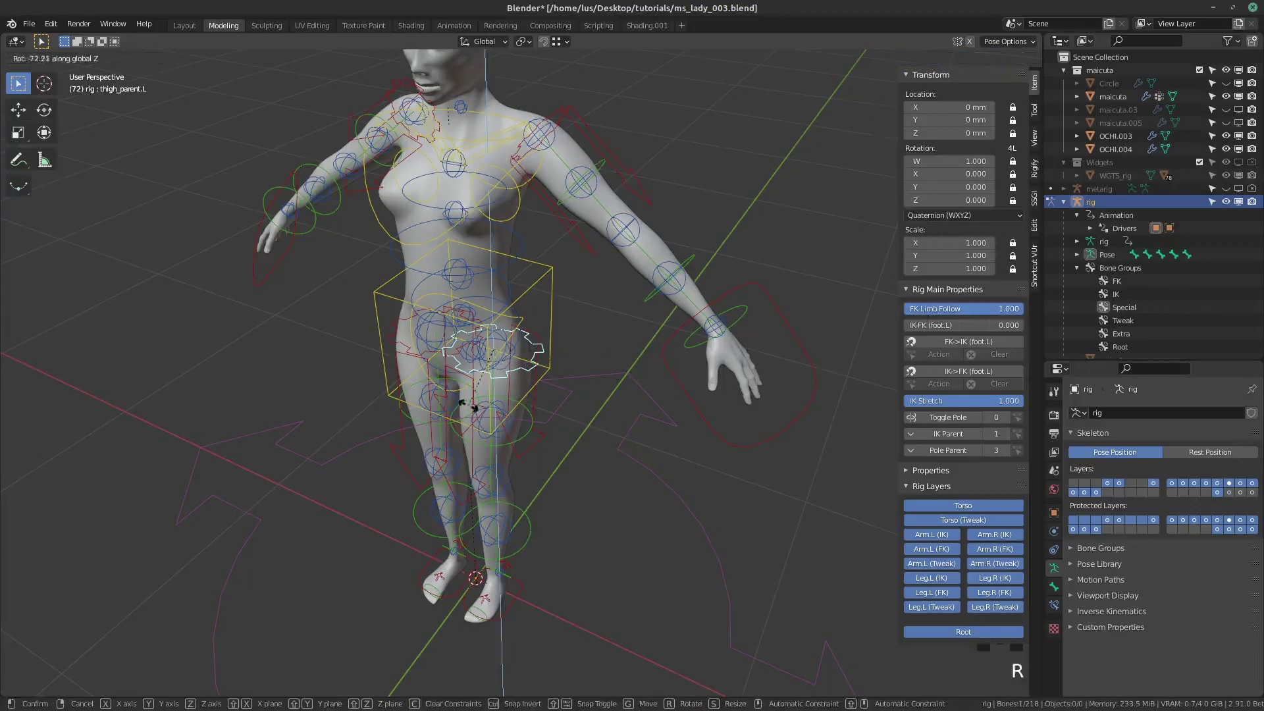
pyautogui.click(514, 447)
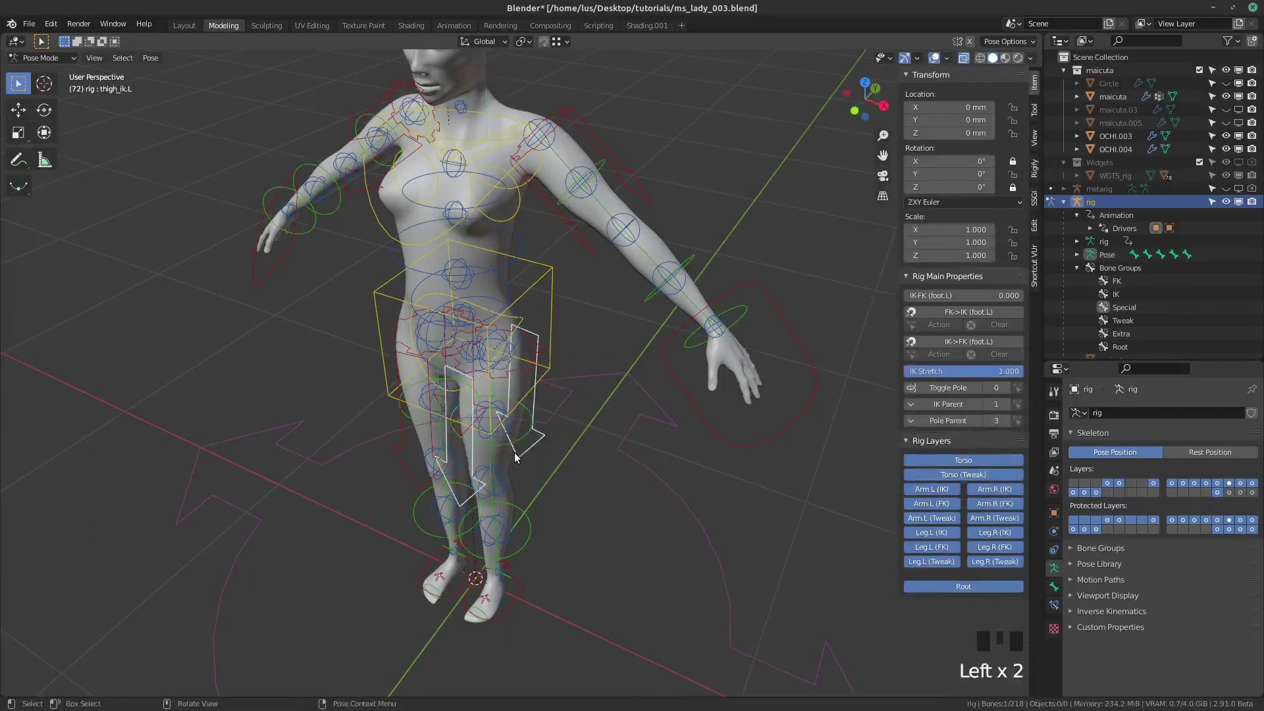
pyautogui.press('r')
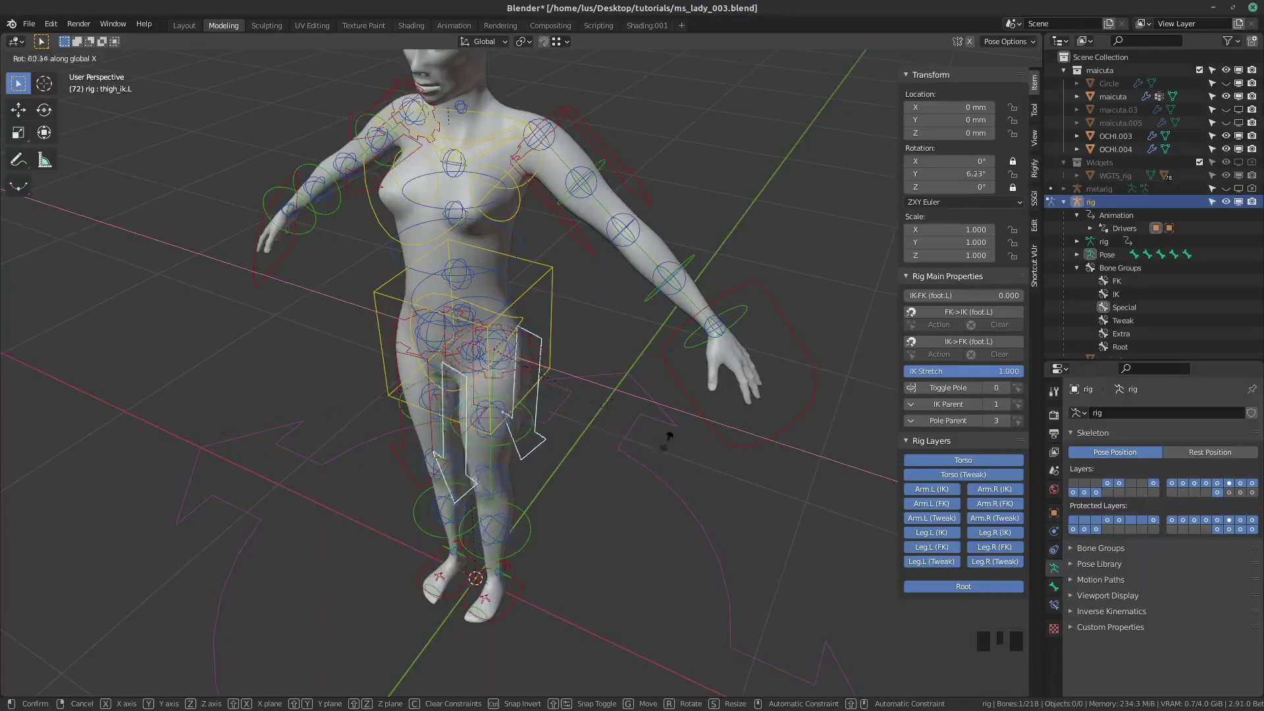
# Zoom in on the legs and test-move the left thigh and shin tweak controls
pyautogui.moveTo(520, 490); pyautogui.dragTo(455, 349)
pyautogui.scroll(3)
pyautogui.moveTo(264, 370); pyautogui.dragTo(392, 402)
pyautogui.scroll(-3)
pyautogui.press('r')
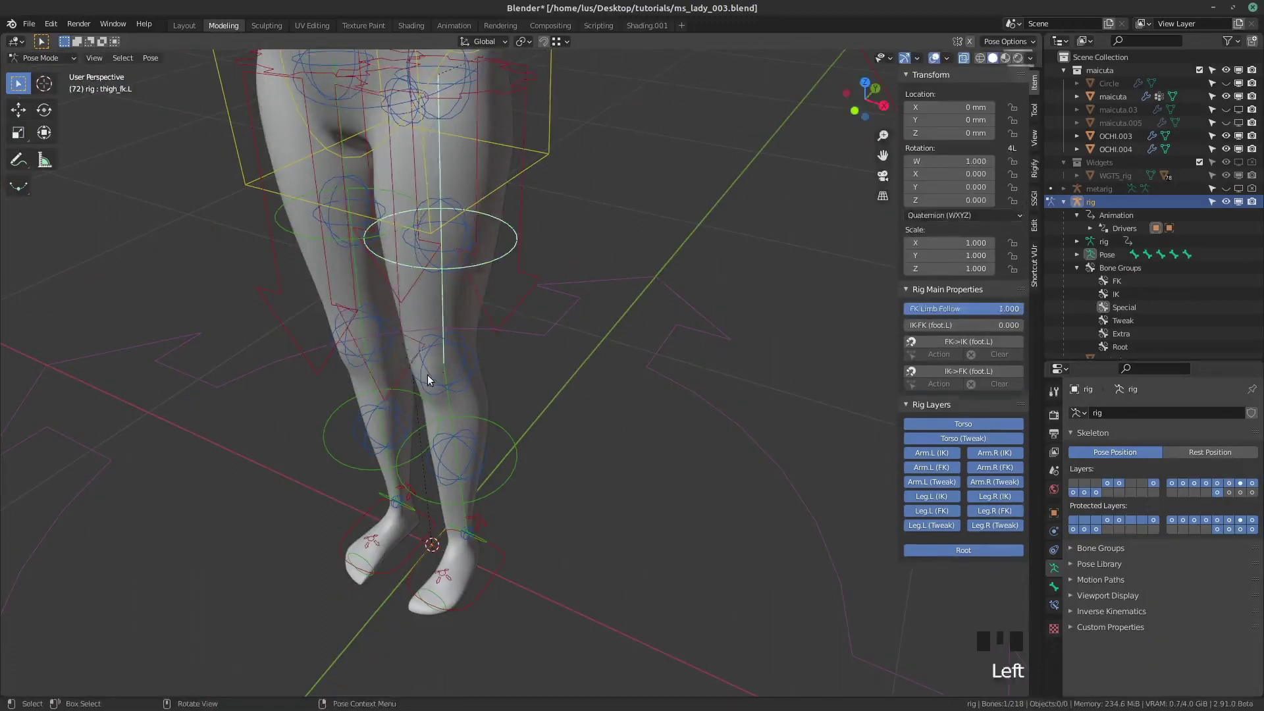
pyautogui.click(433, 381)
pyautogui.press('g')
# View the legs from behind, select shin_fk.L and rotate it to bend the knee
pyautogui.moveTo(399, 450); pyautogui.dragTo(485, 381)
pyautogui.click(485, 381)
pyautogui.click(485, 381)
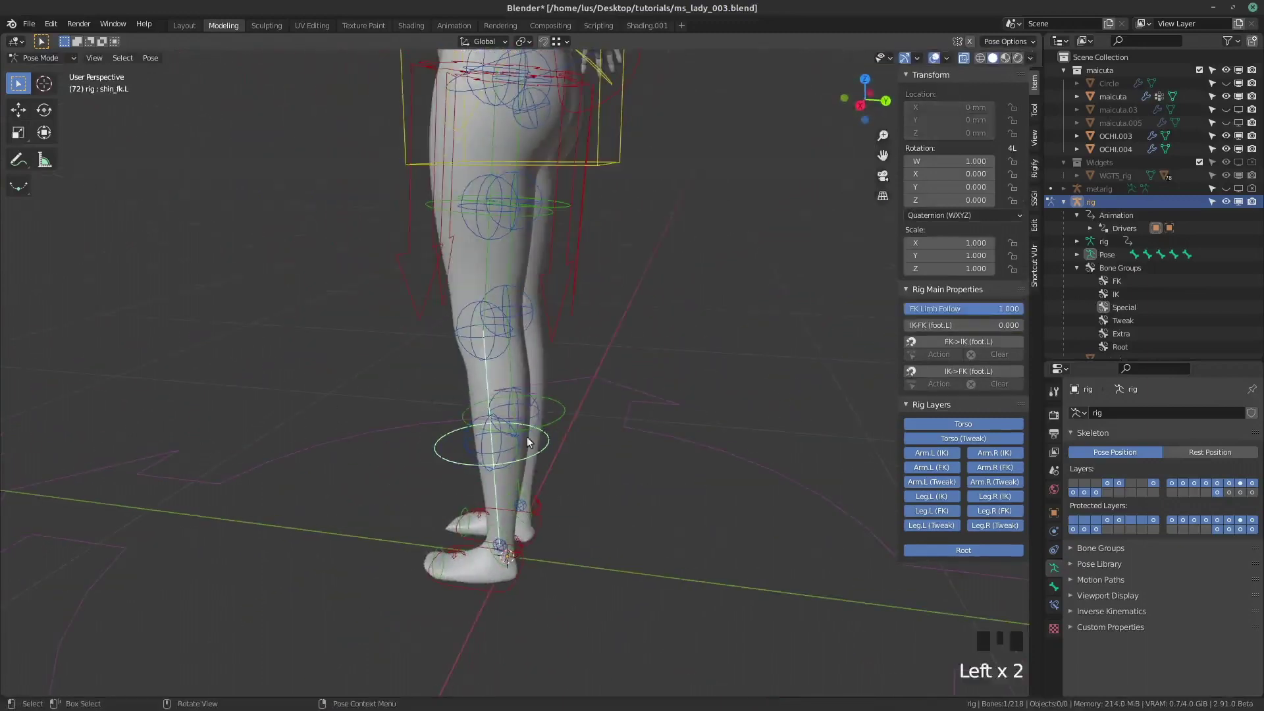
pyautogui.press('r')
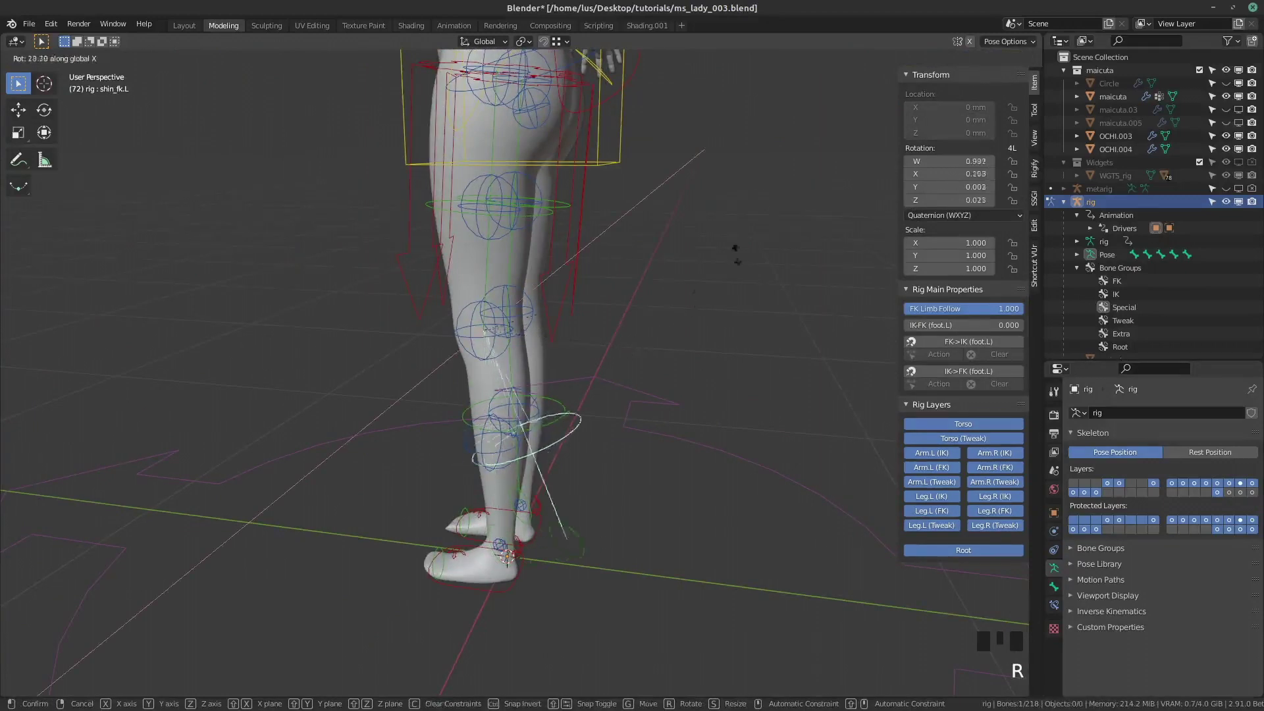